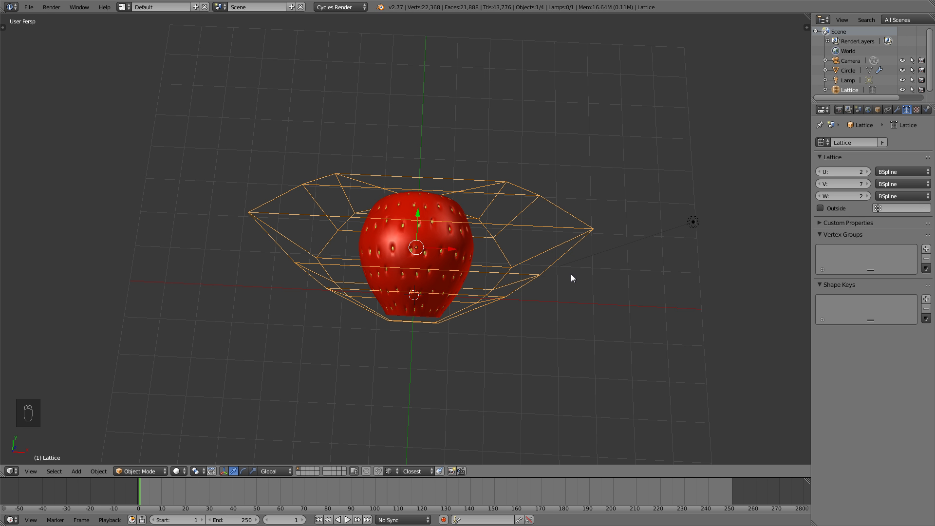
Step: Select the lattice cage and rotate it 90° on X so it lies flat around the strawberry
{"action": "left_click_drag", "start_coordinate": [574, 310], "coordinate": [499, 327]}
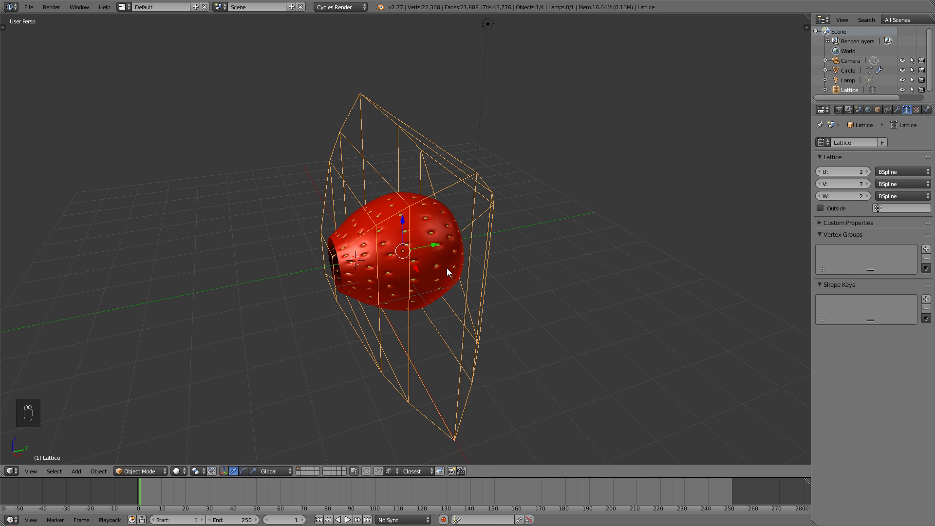
{"action": "left_click_drag", "start_coordinate": [430, 276], "coordinate": [429, 275]}
{"action": "key", "text": "a"}
{"action": "key", "text": "b"}
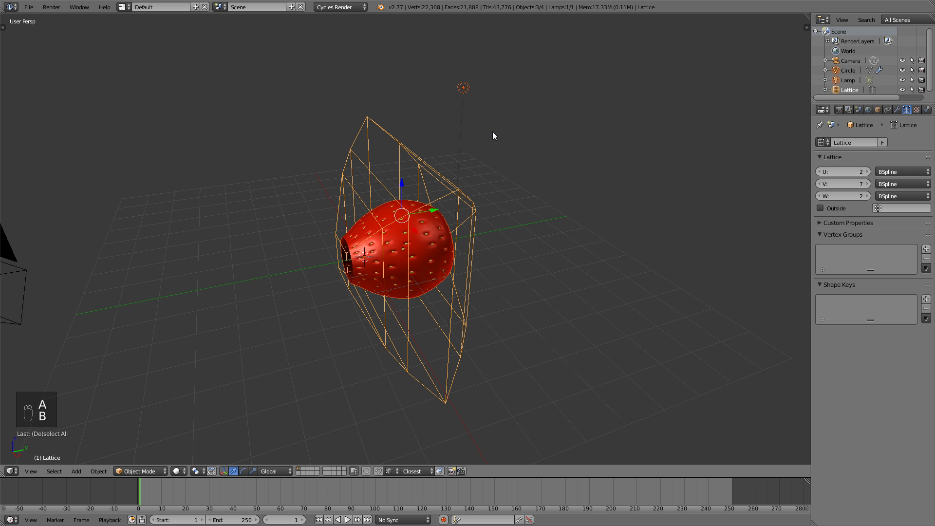
{"action": "key", "text": "b"}
{"action": "key", "text": "r"}
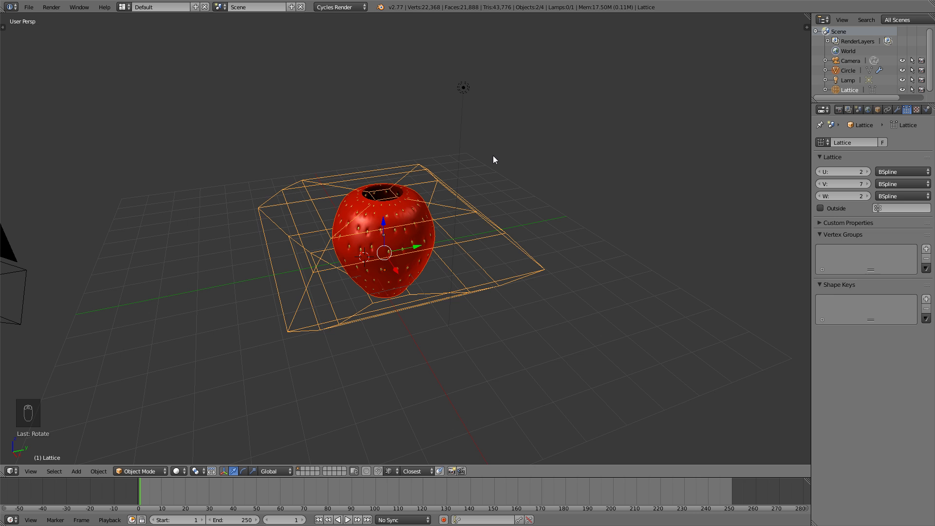
{"action": "left_click_drag", "start_coordinate": [405, 269], "coordinate": [436, 223]}
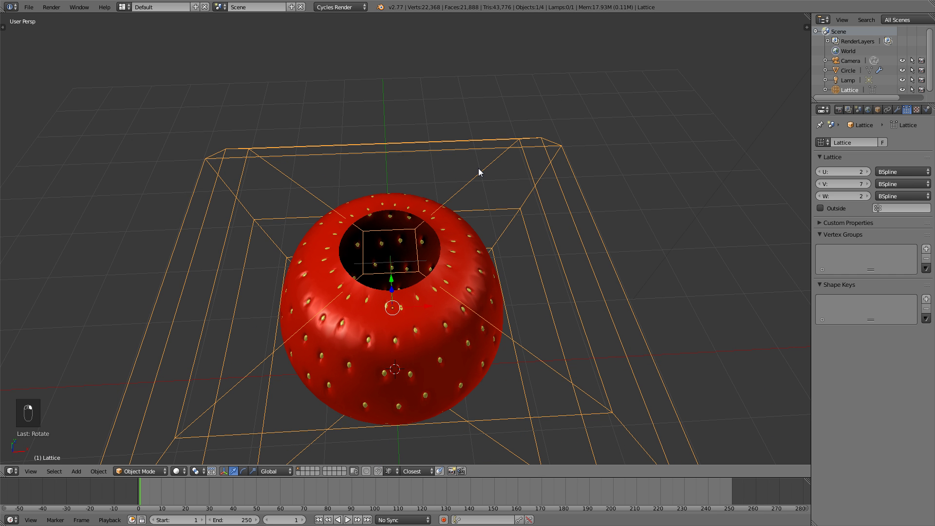
Step: Move and scale lattice points so the strawberry's hollow top widens into a ring, viewed from above
{"action": "key", "text": "Tab"}
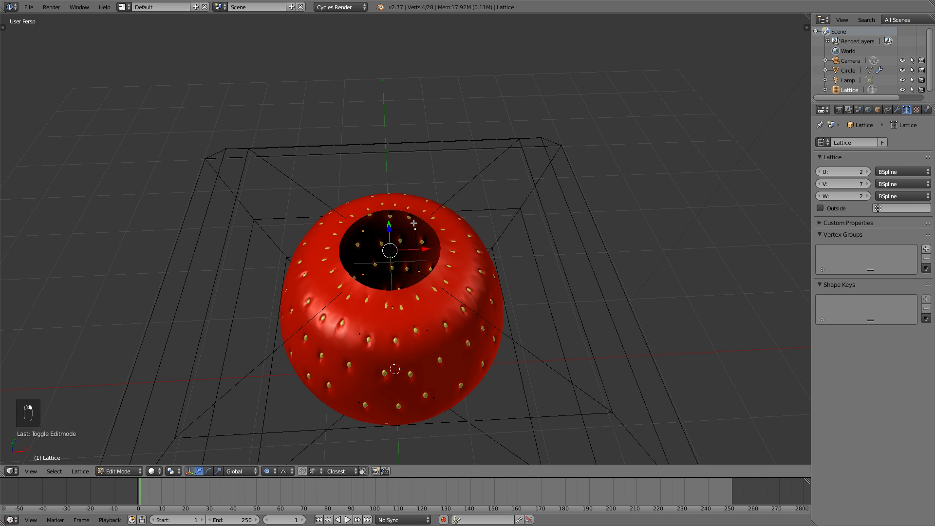
{"action": "key", "text": "g"}
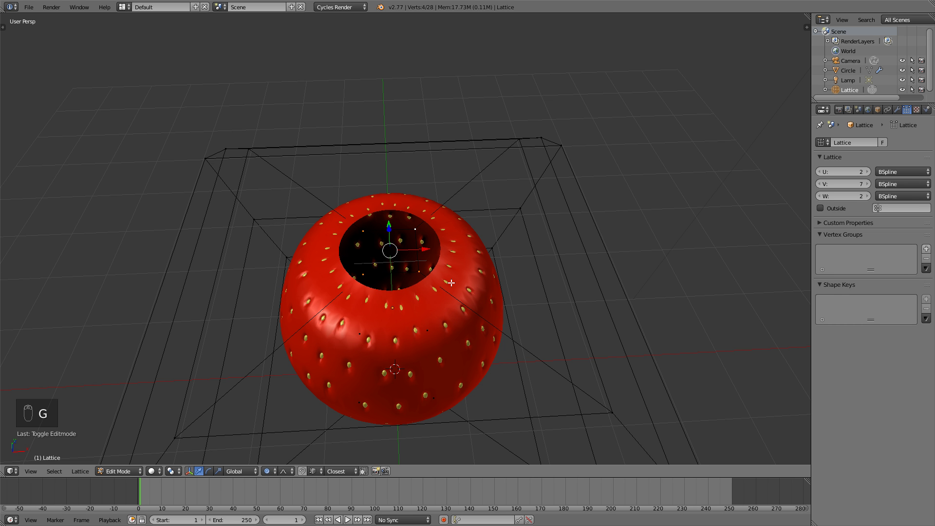
{"action": "key", "text": "o"}
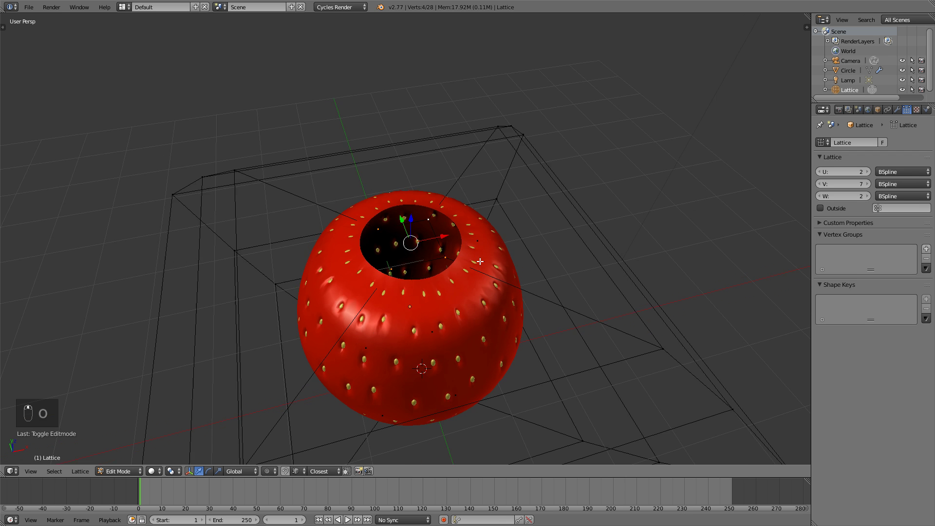
{"action": "key", "text": "shift+s"}
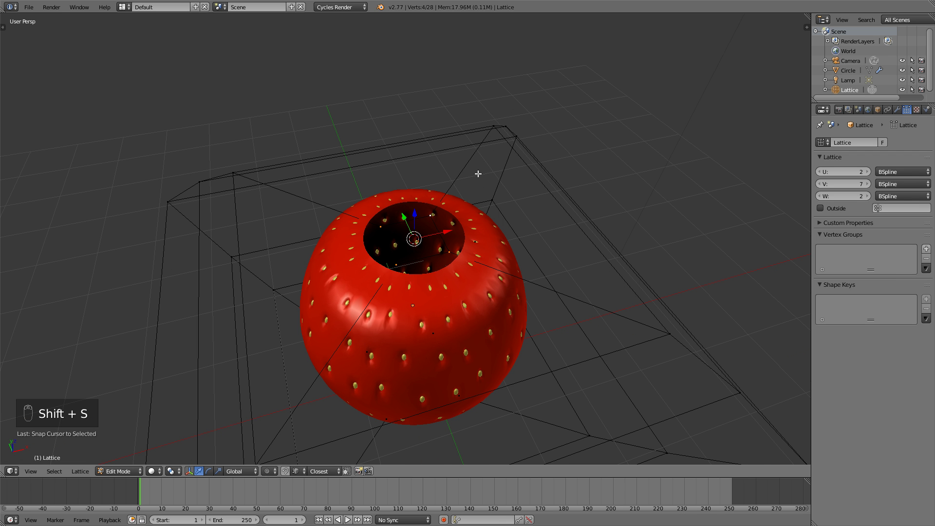
{"action": "key", "text": "Tab"}
{"action": "key", "text": "a"}
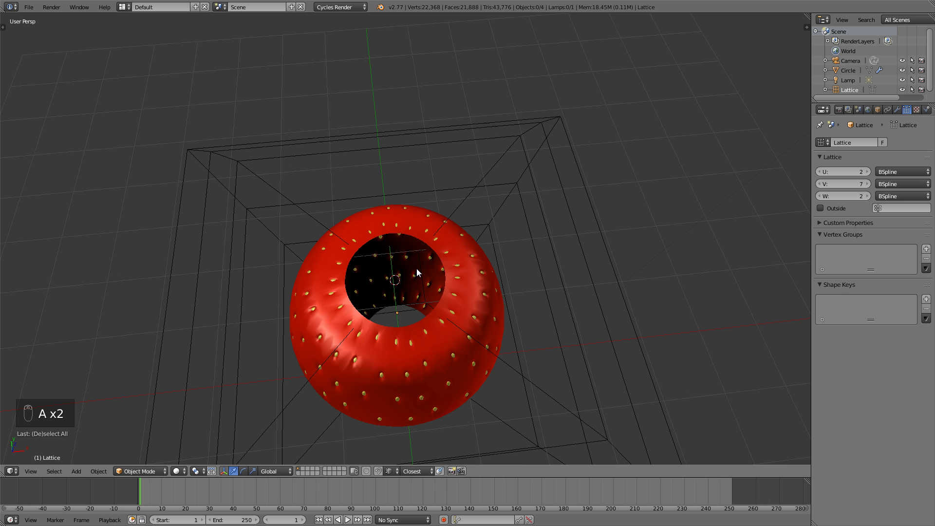
{"action": "key", "text": "KP_7"}
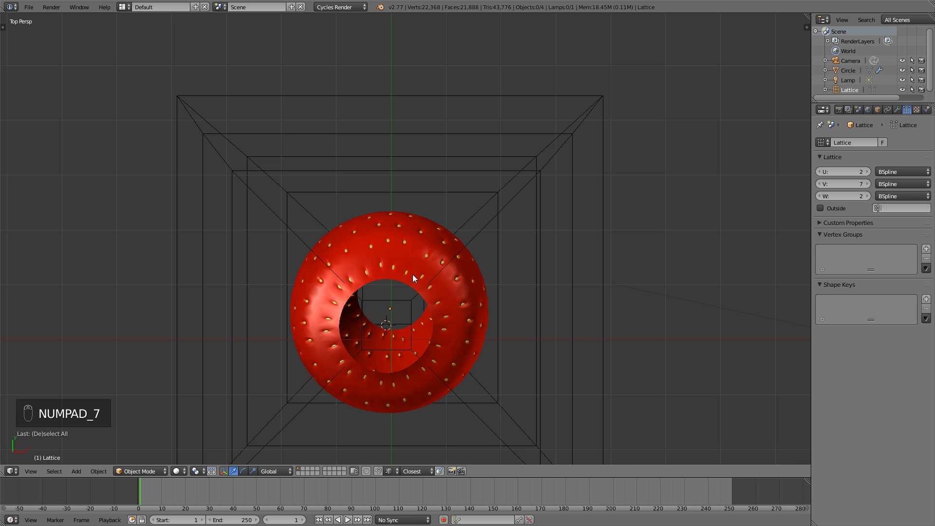
Step: Add a new plane and shrink it to a small square over the strawberry
{"action": "key", "text": "shift+a"}
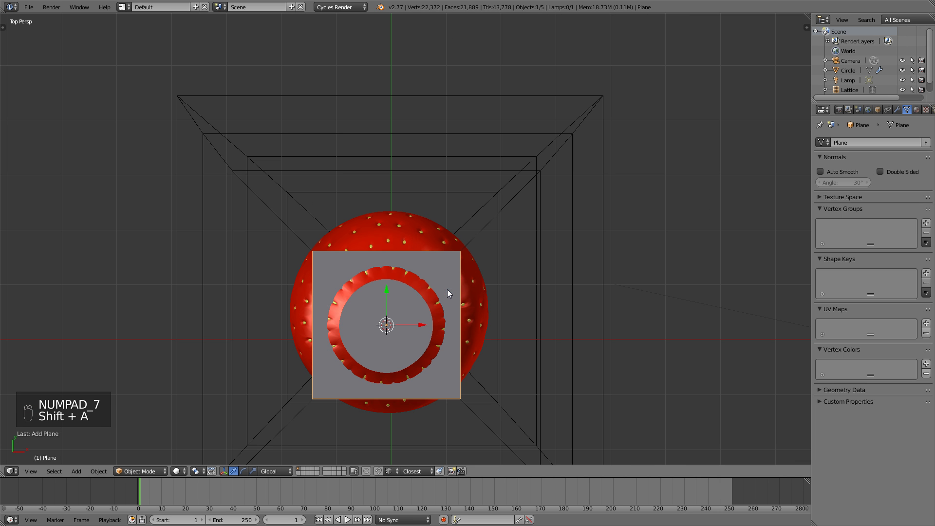
{"action": "key", "text": "s"}
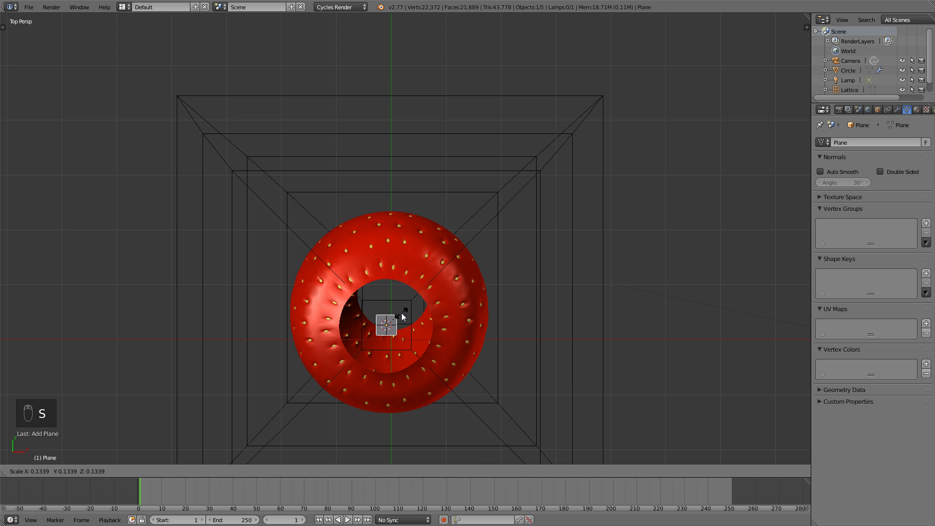
{"action": "key", "text": "Tab"}
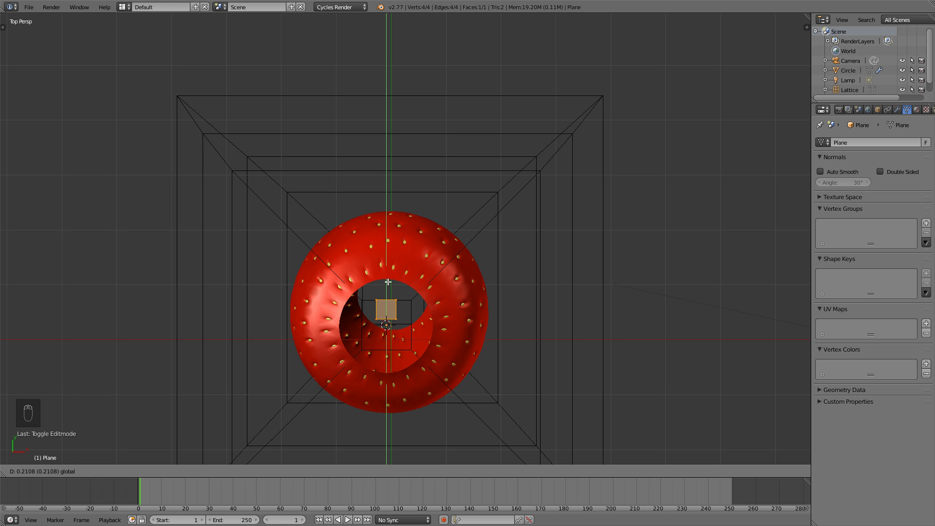
Step: Stretch the plane lengthwise into a narrow strip and add crosswise loop cuts
{"action": "key", "text": "s"}
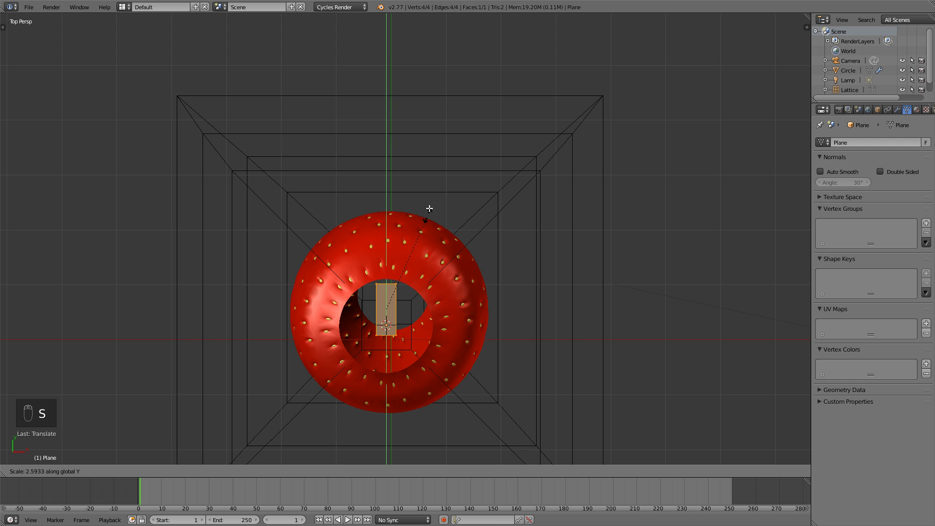
{"action": "key", "text": "g"}
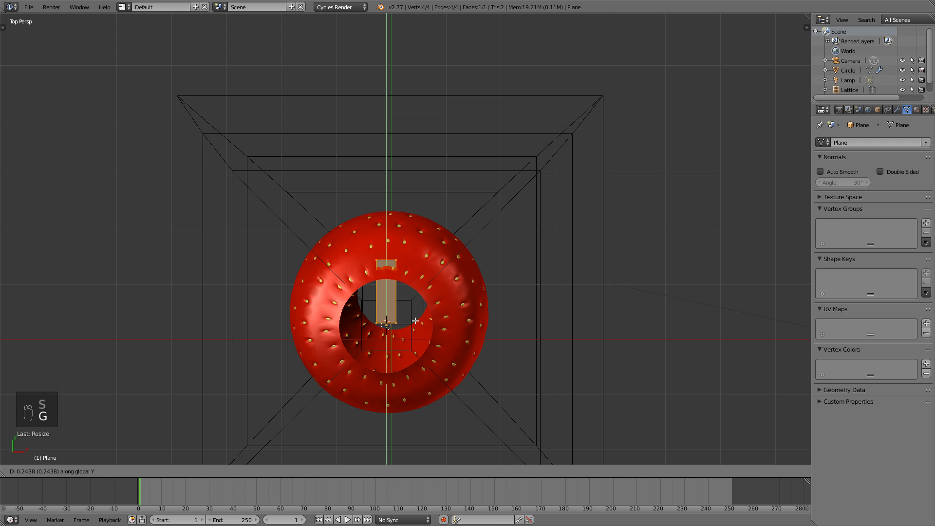
{"action": "left_click_drag", "start_coordinate": [891, 121], "coordinate": [891, 121]}
{"action": "key", "text": "g"}
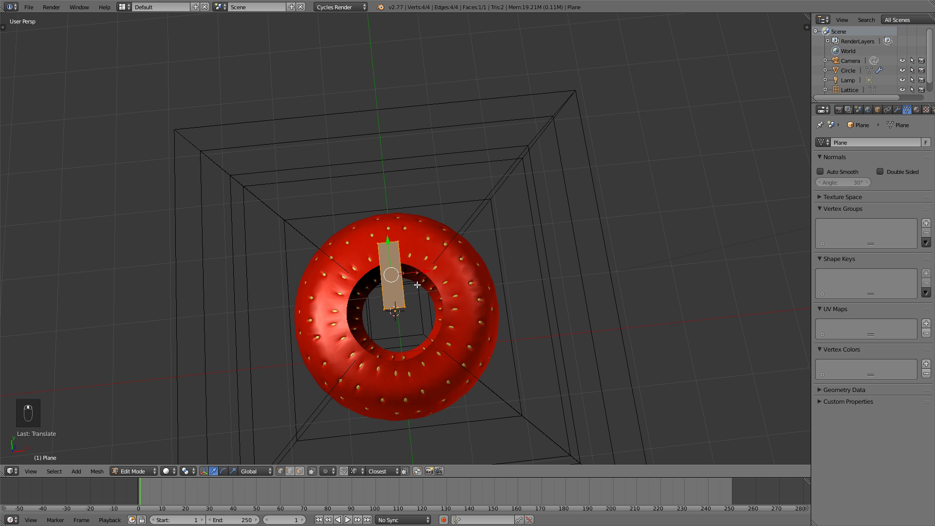
Step: Widen the strip's middle edge sideways and cut it lengthwise down the centre for a leaf outline
{"action": "key", "text": "ctrl+r"}
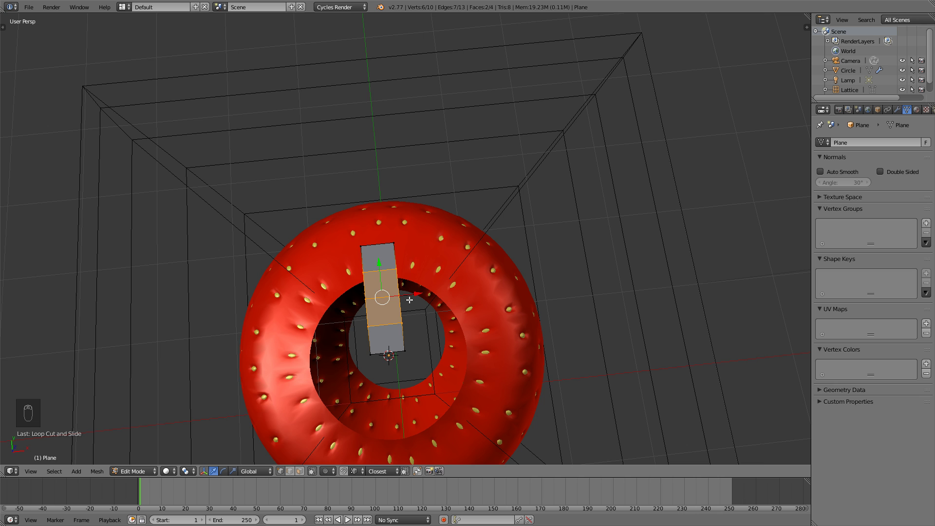
{"action": "key", "text": "KP_7"}
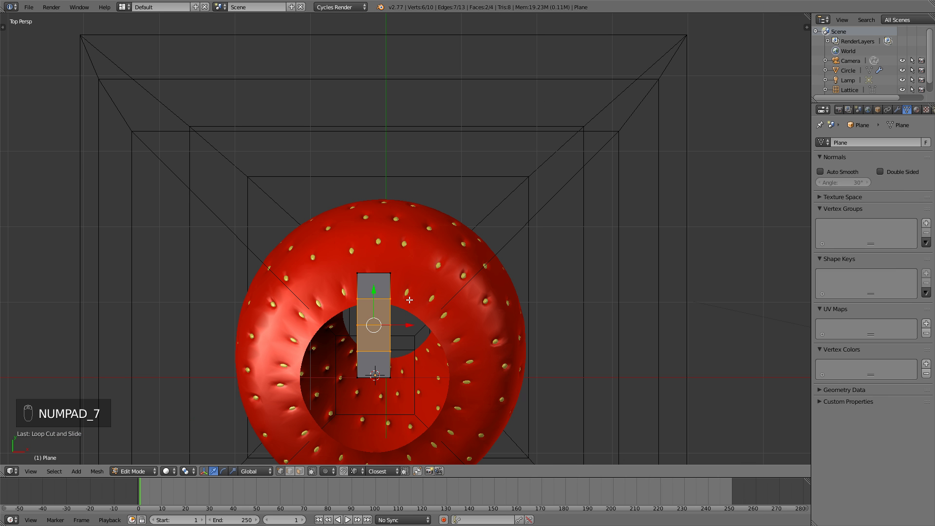
{"action": "key", "text": "a"}
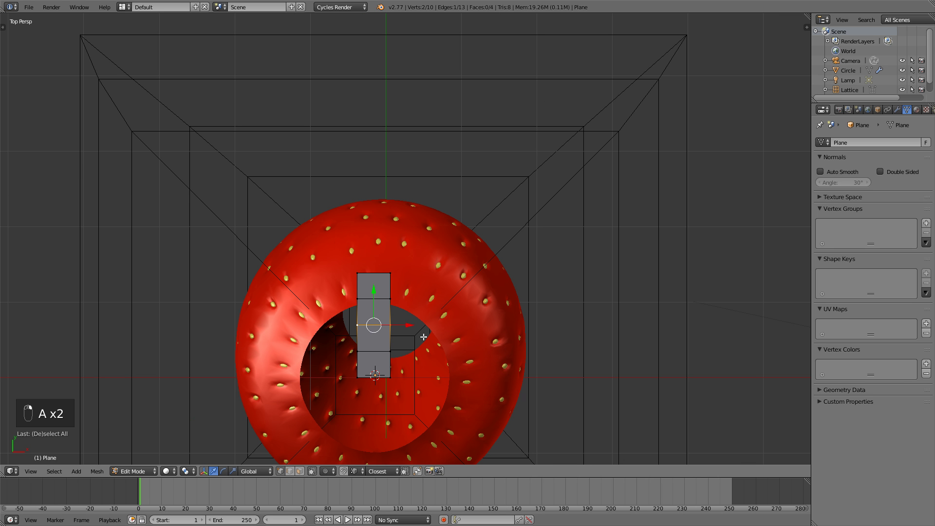
{"action": "key", "text": "s"}
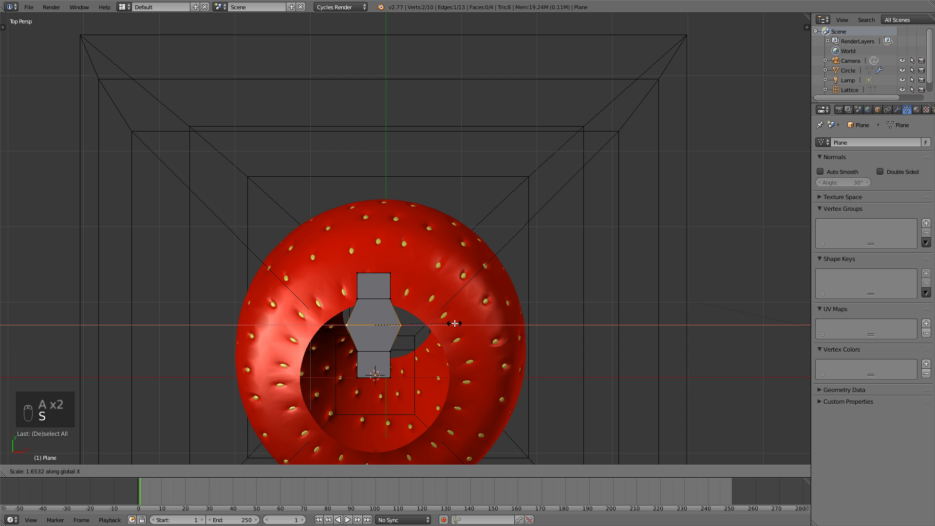
{"action": "key", "text": "a"}
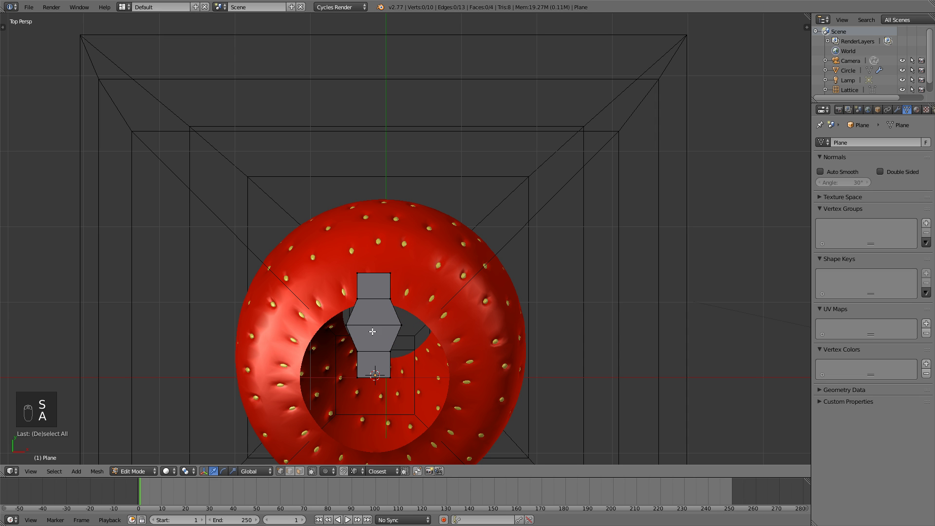
{"action": "key", "text": "ctrl+r"}
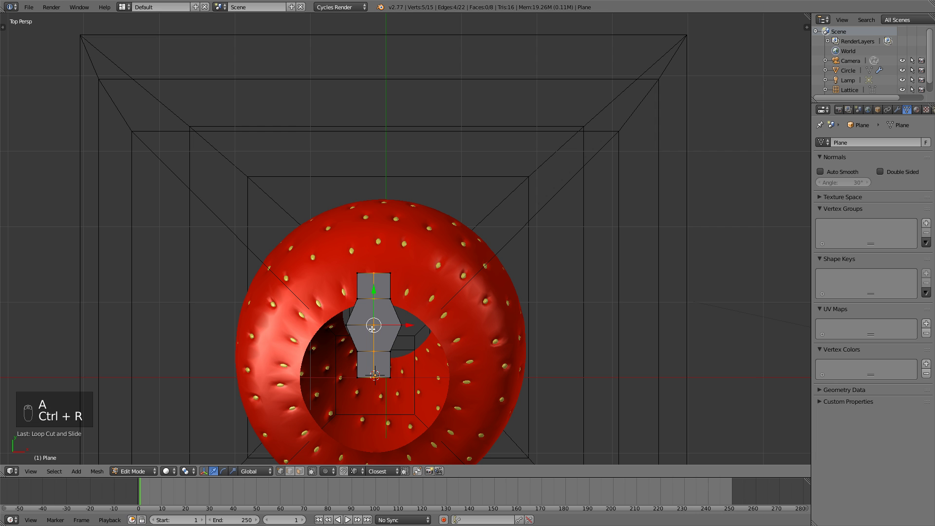
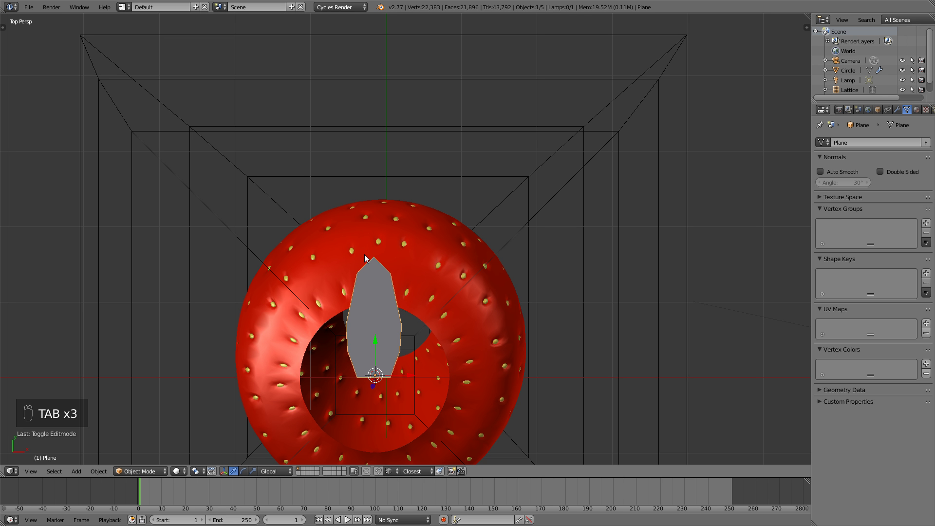
Step: Enlarge the leaf, give it Solidify thickness 0.185 and a Subdivision Surface smoothing
{"action": "left_click_drag", "start_coordinate": [406, 359], "coordinate": [368, 319]}
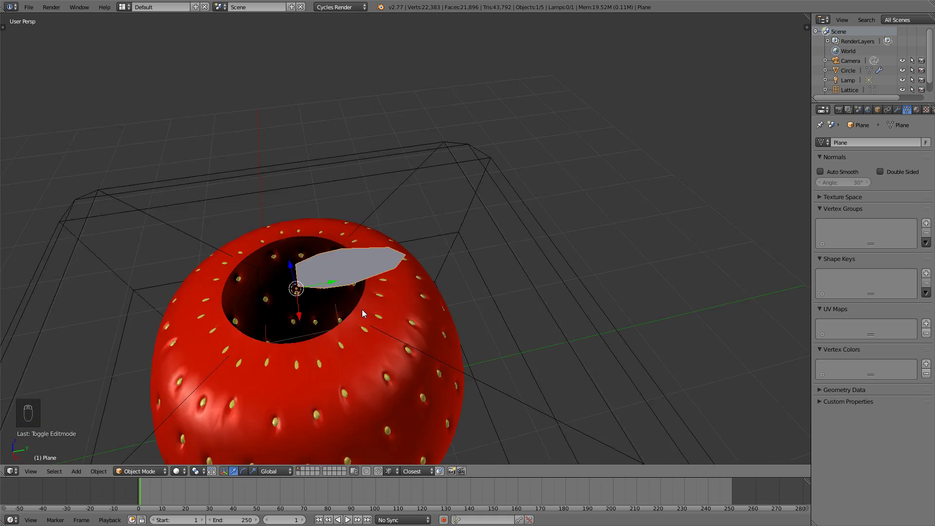
{"action": "key", "text": "s"}
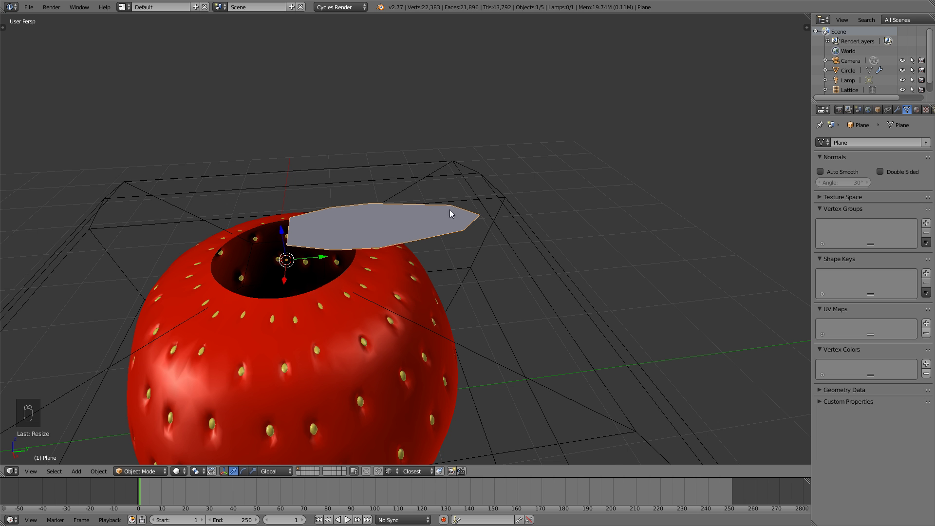
{"action": "left_click_drag", "start_coordinate": [451, 231], "coordinate": [866, 142]}
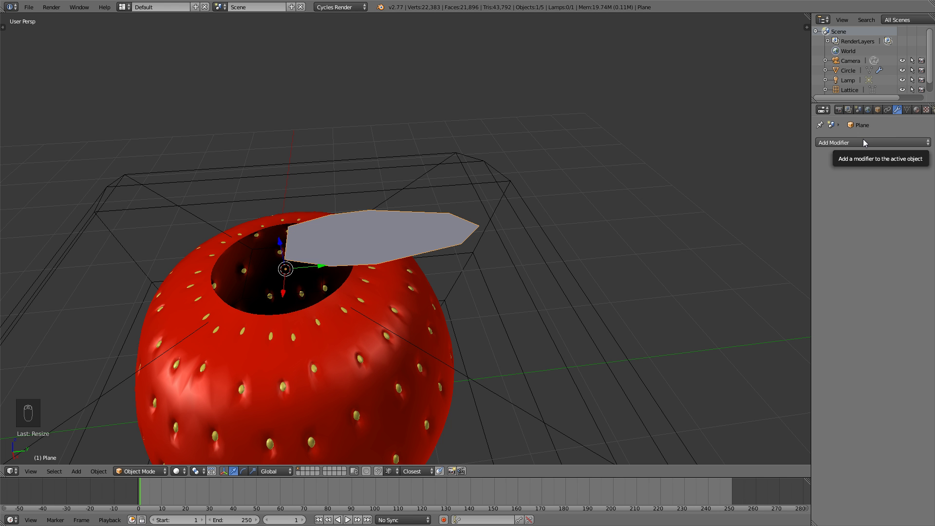
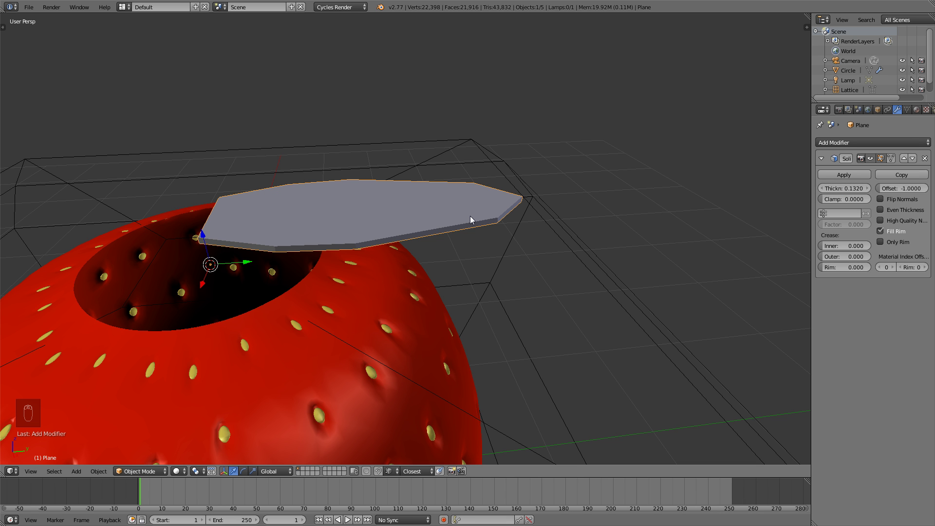
{"action": "key", "text": "ctrl+2"}
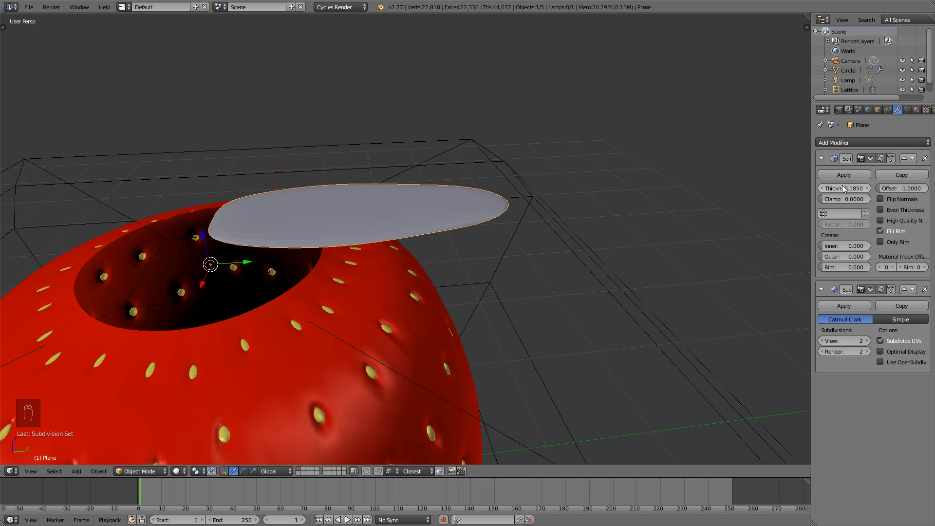
Step: Toggle the tool shelf and orbit around the thickened leaf to inspect it
{"action": "key", "text": "t"}
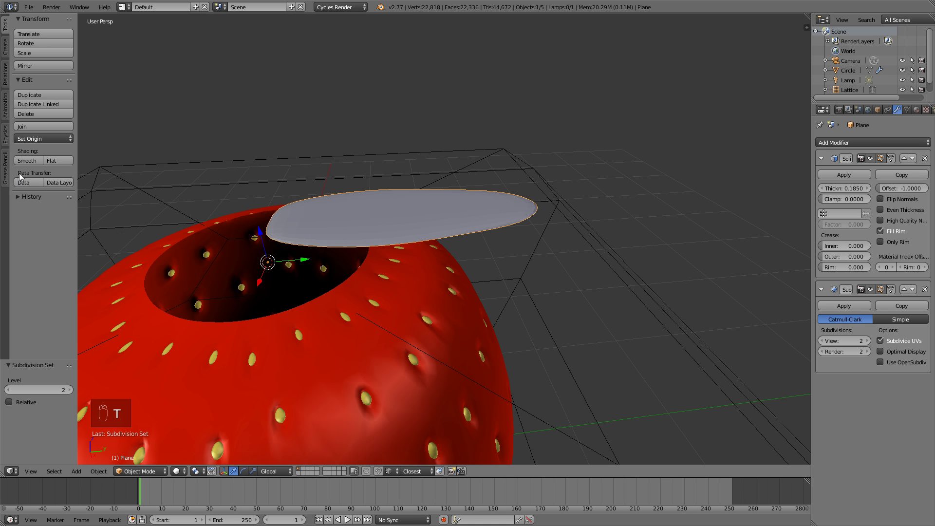
{"action": "left_click_drag", "start_coordinate": [31, 165], "coordinate": [353, 216]}
{"action": "key", "text": "t"}
{"action": "left_click_drag", "start_coordinate": [388, 218], "coordinate": [406, 266]}
{"action": "left_click_drag", "start_coordinate": [407, 256], "coordinate": [409, 234]}
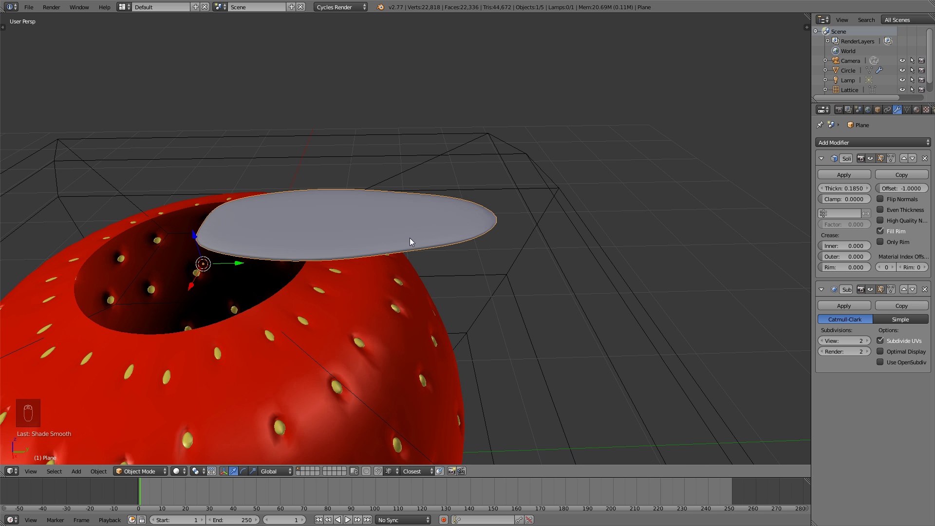
Step: Extend the leaf outward with a new tip and raise the tip vertices
{"action": "key", "text": "Tab"}
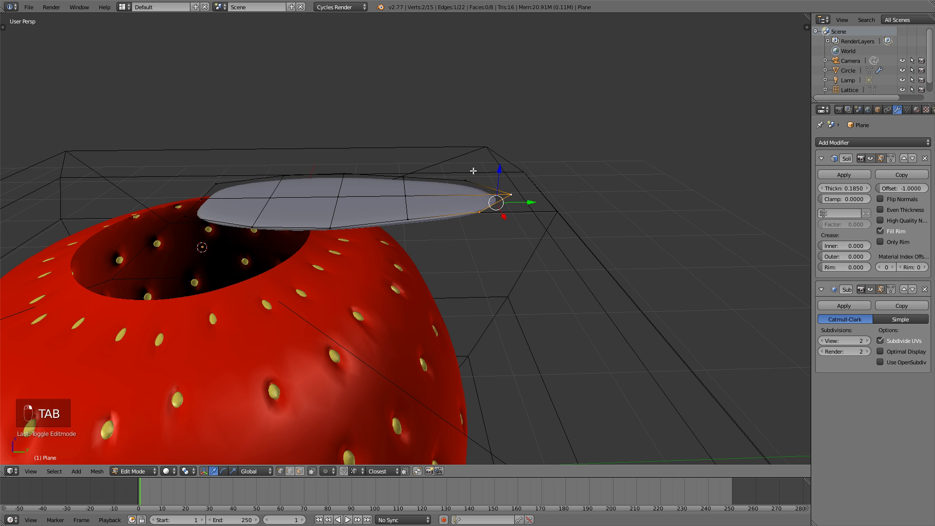
{"action": "key", "text": "g"}
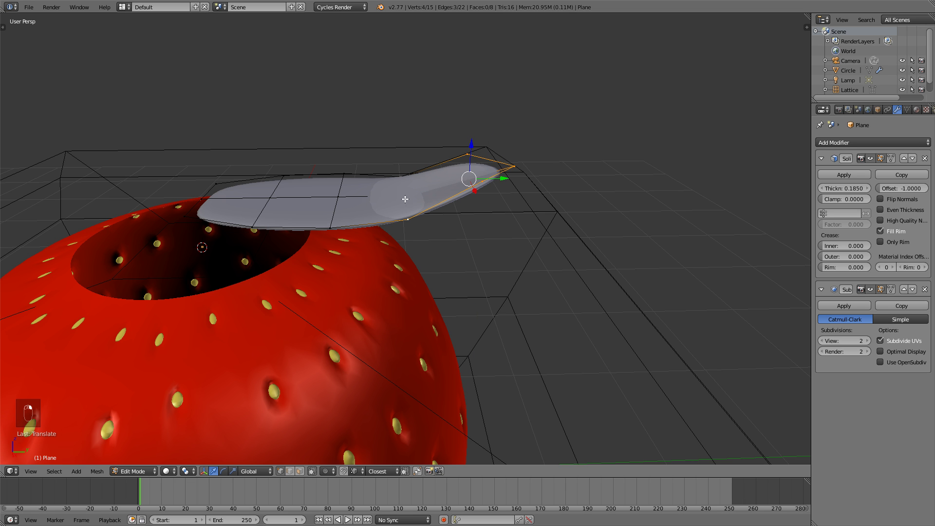
{"action": "key", "text": "g"}
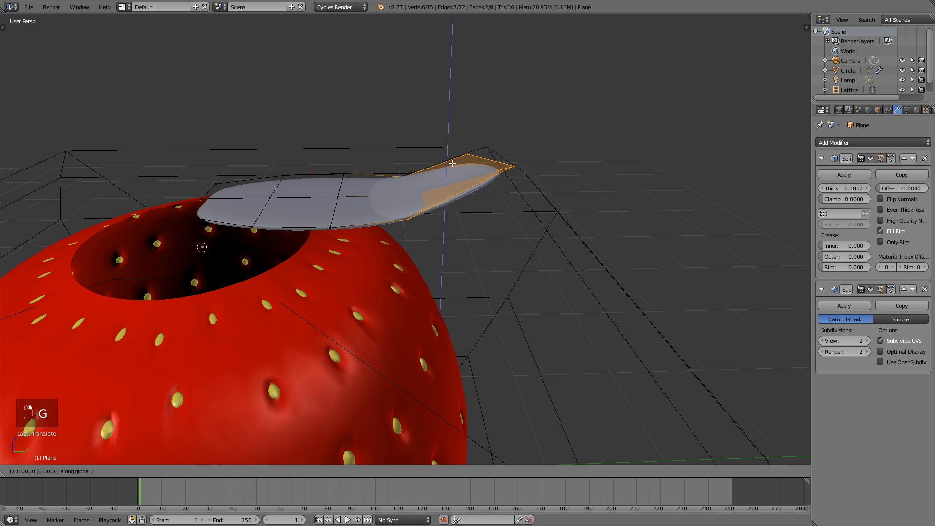
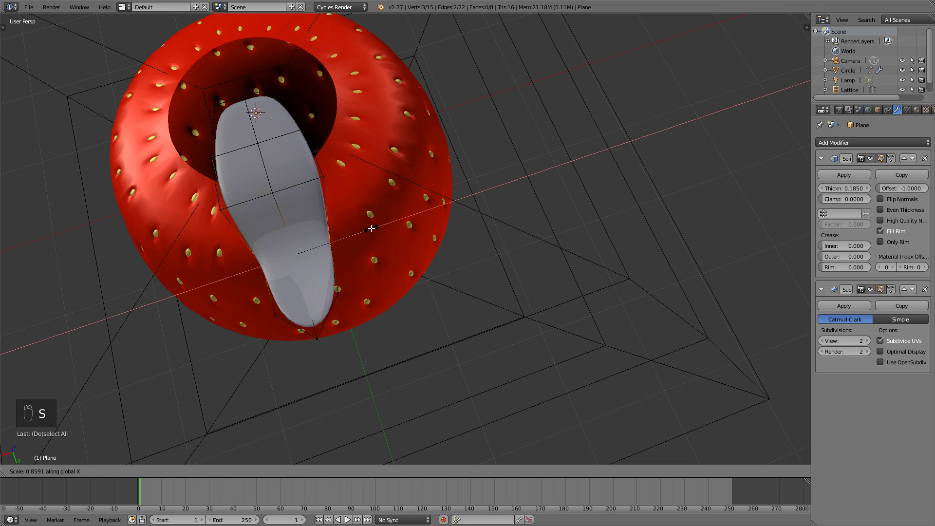
Step: Stretch the leaf along its length and scale its vertices into a long pointed shape
{"action": "key", "text": "Tab"}
{"action": "key", "text": "Tab"}
{"action": "key", "text": "z"}
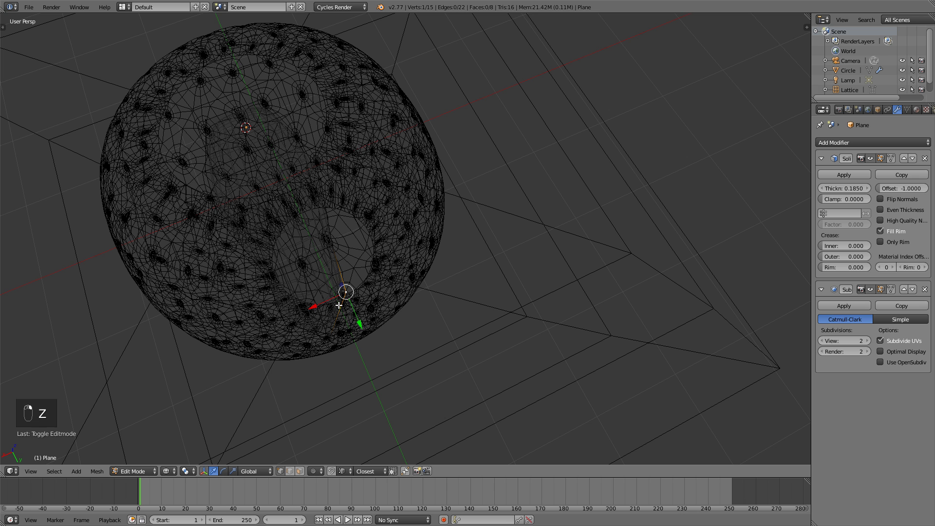
{"action": "key", "text": "a"}
{"action": "key", "text": "z"}
{"action": "key", "text": "s"}
Step: Bend the leaf from Right view so it dips in the middle and curls up at the tip
{"action": "key", "text": "Tab"}
{"action": "key", "text": "Tab"}
{"action": "key", "text": "a"}
{"action": "key", "text": "a"}
{"action": "key", "text": "KP_3"}
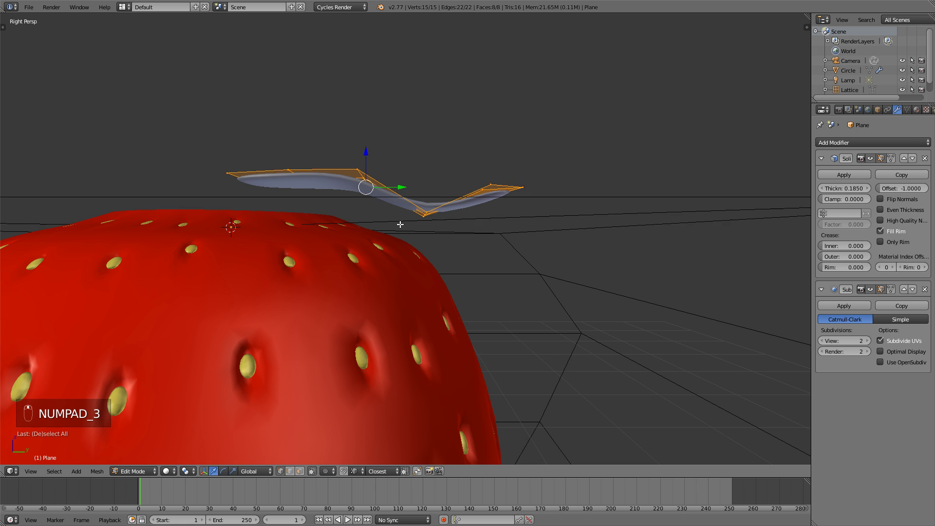
Step: Duplicate the leaf geometry into a second overlapping leaf beside the first
{"action": "key", "text": "shift+d"}
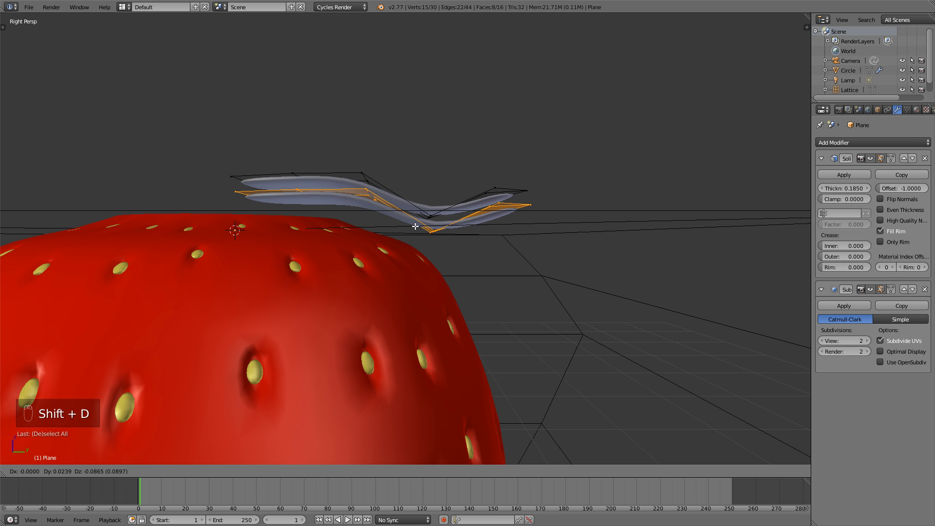
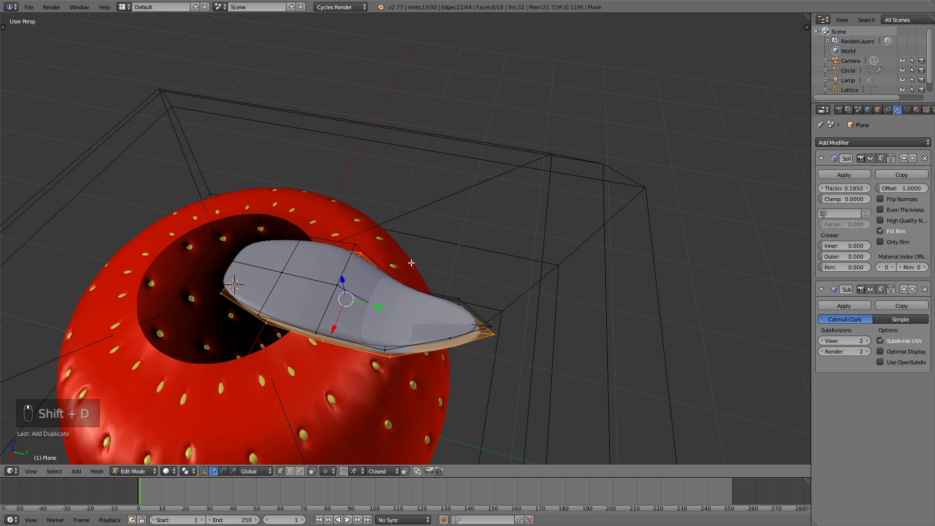
{"action": "key", "text": "KP_7"}
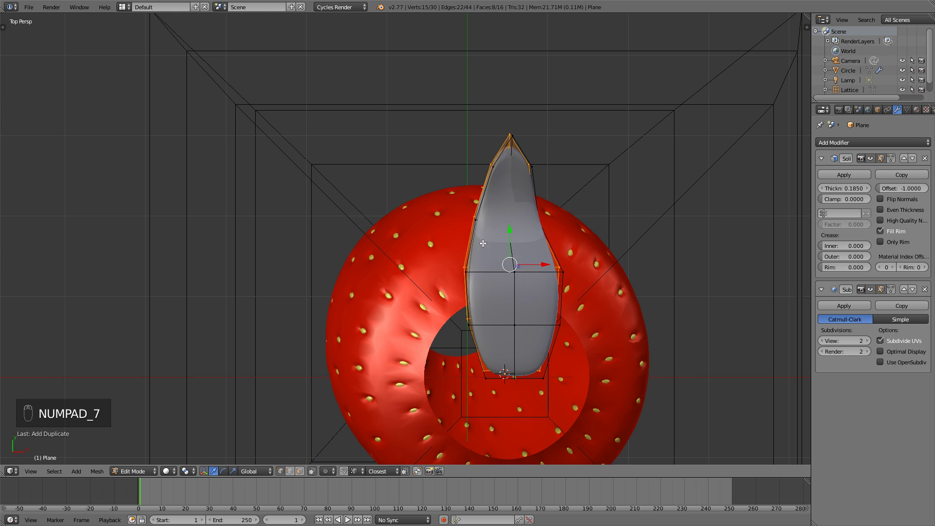
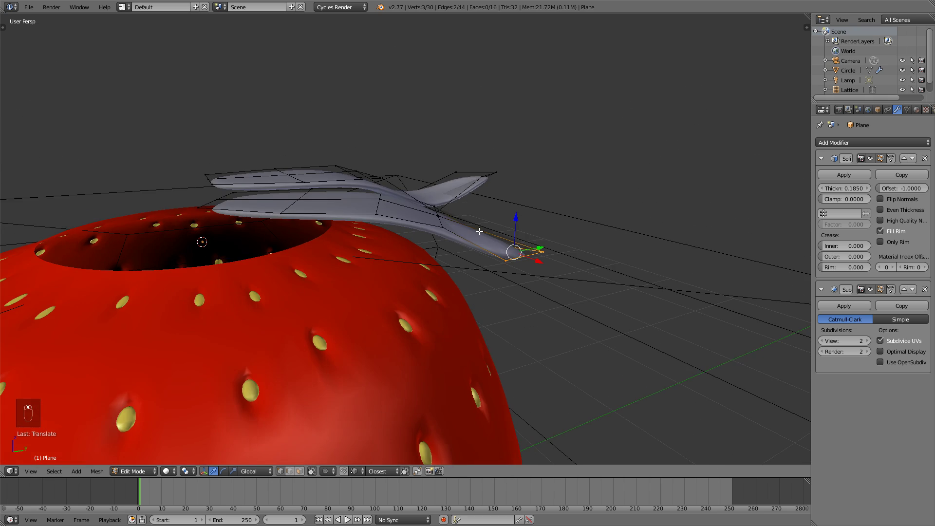
{"action": "key", "text": "Tab"}
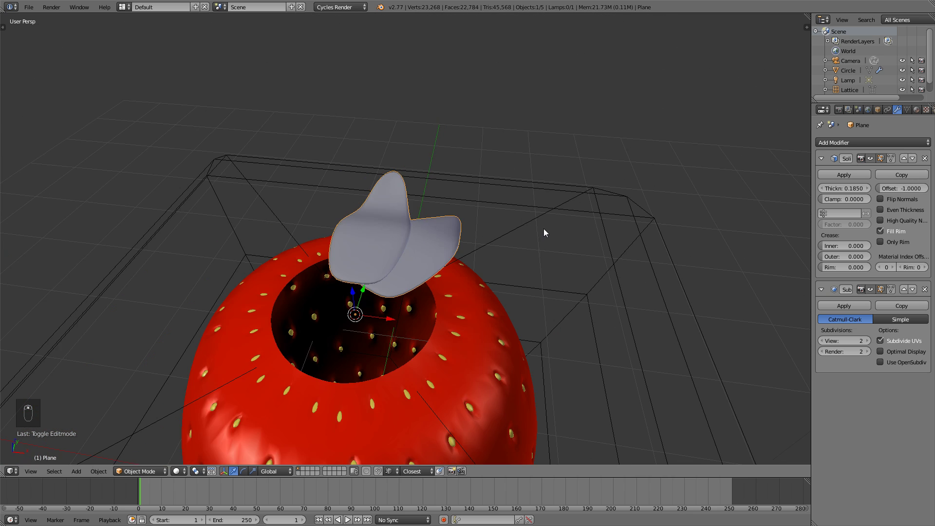
{"action": "key", "text": "KP_7"}
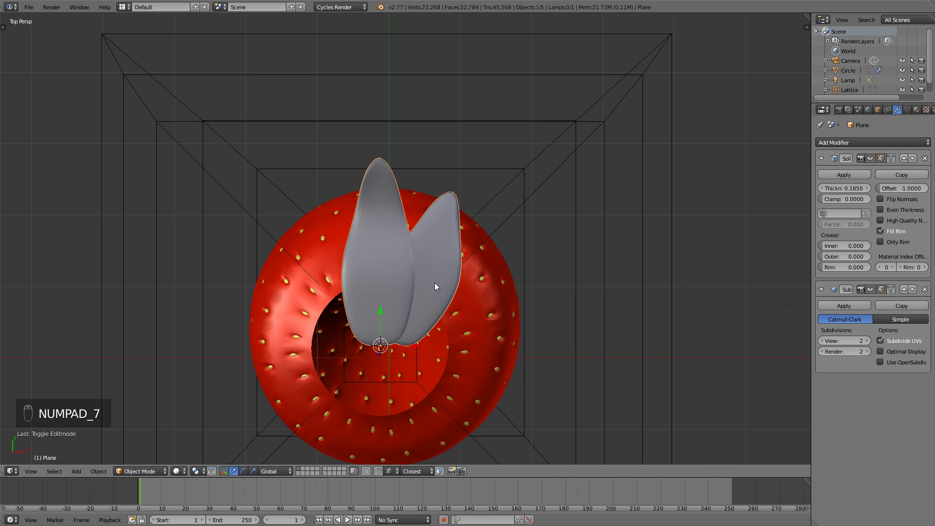
Step: Place the 3D cursor at the strawberry's top centre and add an Empty there
{"action": "left_click_drag", "start_coordinate": [455, 326], "coordinate": [431, 280]}
{"action": "left_click", "coordinate": [431, 280]}
{"action": "key", "text": "shift+s"}
{"action": "left_click", "coordinate": [467, 312]}
{"action": "key", "text": "a"}
{"action": "key", "text": "shift+a"}
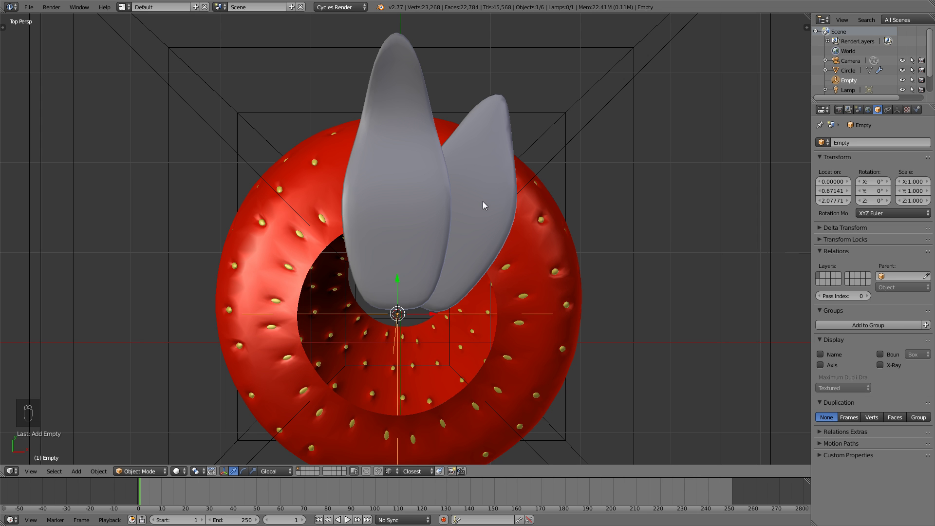
Step: Add an Array modifier to the leaves with Object Offset driven by the Empty
{"action": "left_click_drag", "start_coordinate": [471, 216], "coordinate": [866, 140]}
{"action": "left_click_drag", "start_coordinate": [865, 141], "coordinate": [766, 166]}
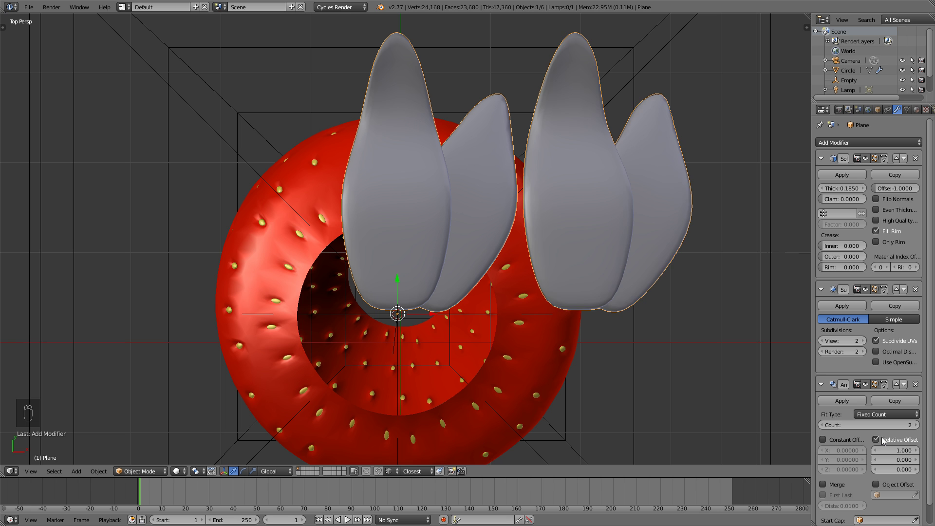
{"action": "left_click_drag", "start_coordinate": [880, 442], "coordinate": [475, 282]}
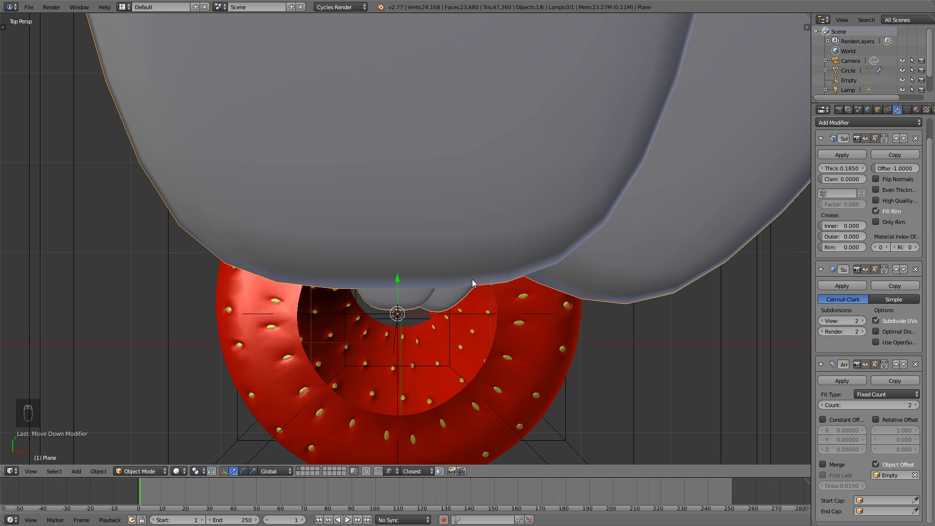
Step: Adjust the leaves' scale and raise the Array count to 3 copies
{"action": "left_click_drag", "start_coordinate": [428, 302], "coordinate": [508, 296]}
{"action": "key", "text": "ctrl+a"}
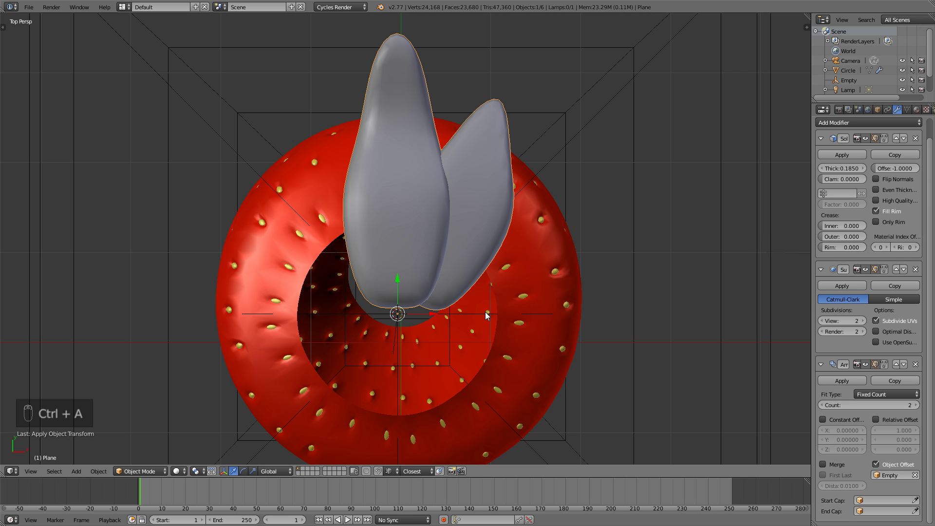
{"action": "key", "text": "ctrl+z"}
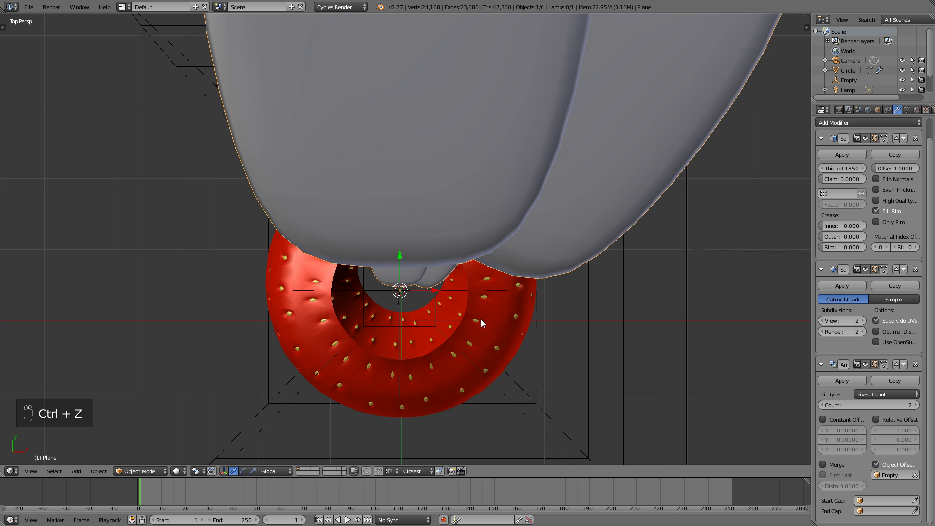
{"action": "key", "text": "s"}
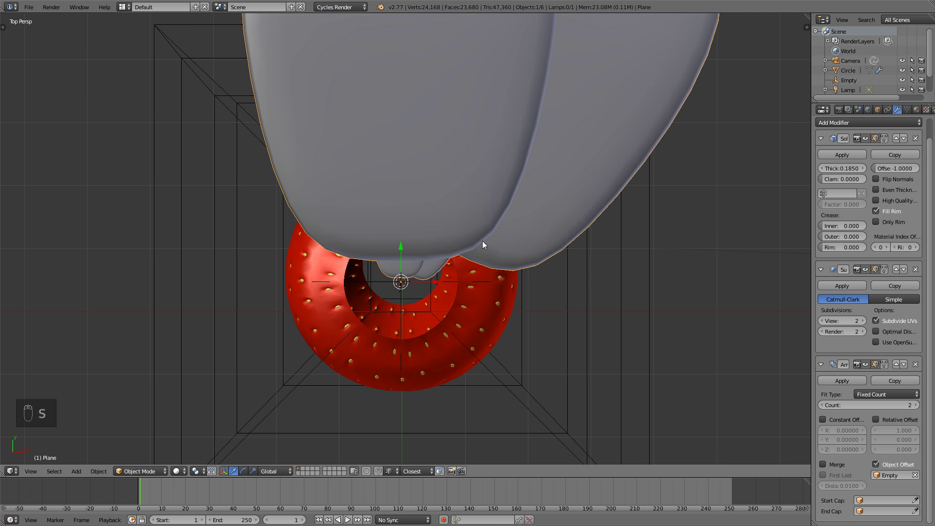
{"action": "left_click_drag", "start_coordinate": [470, 286], "coordinate": [917, 407]}
{"action": "left_click_drag", "start_coordinate": [666, 301], "coordinate": [416, 280]}
{"action": "left_click_drag", "start_coordinate": [417, 280], "coordinate": [433, 257]}
Step: Apply the leaves' scale so the transform panel reads 1.000 and the copies shrink back
{"action": "key", "text": "ctrl+a"}
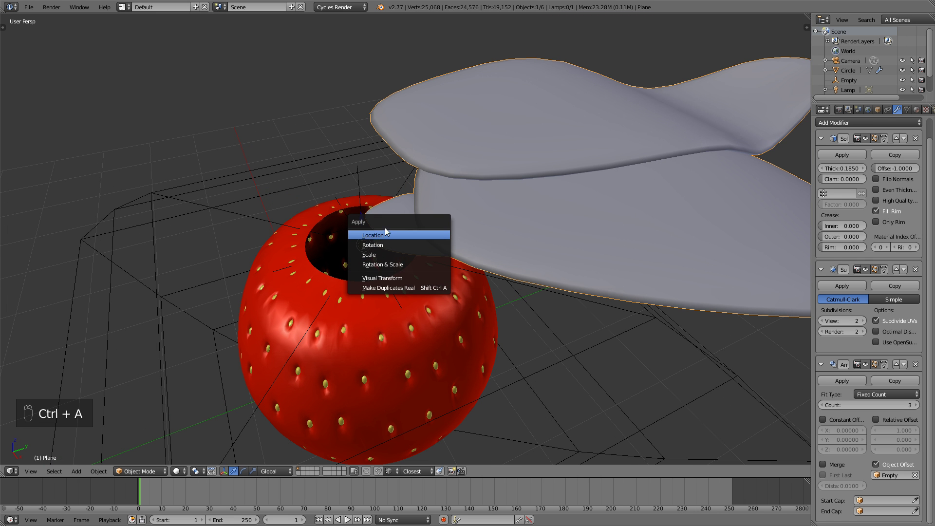
{"action": "key", "text": "n"}
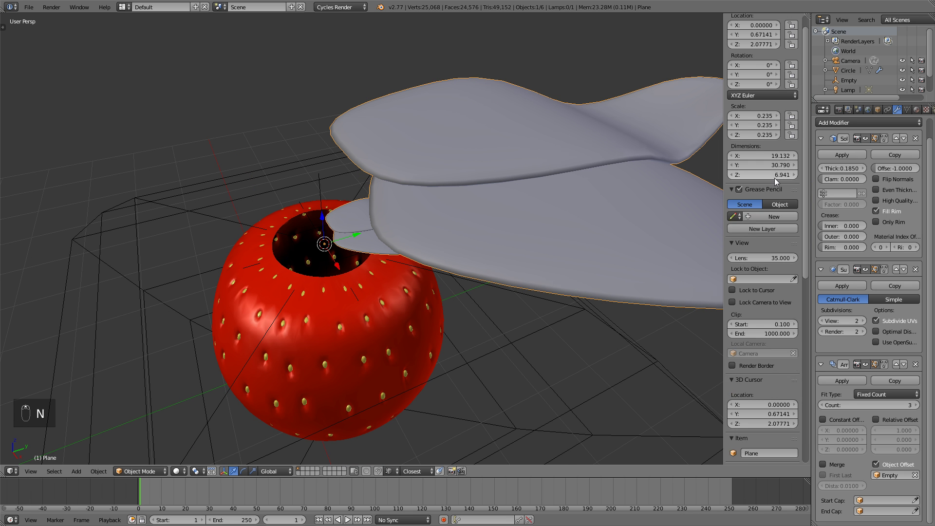
{"action": "left_click_drag", "start_coordinate": [768, 135], "coordinate": [373, 254]}
{"action": "key", "text": "ctrl+a"}
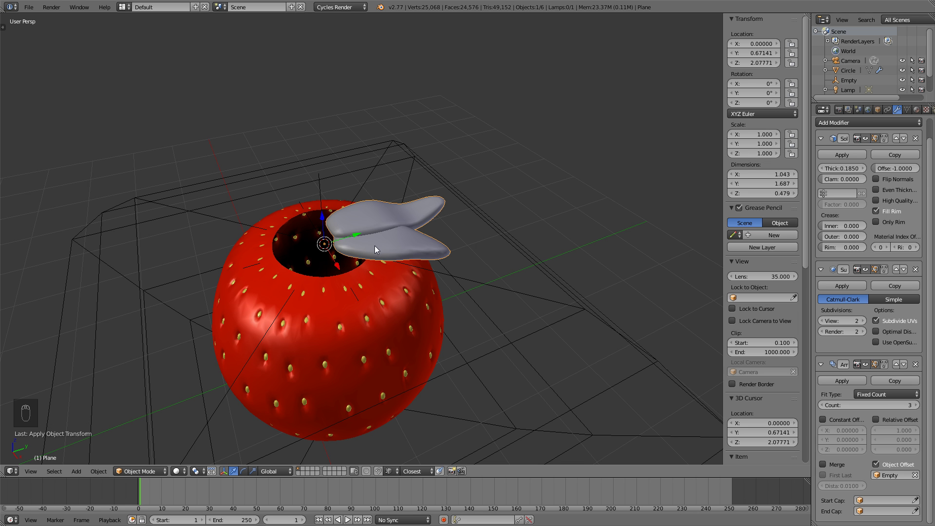
Step: Look down on the strawberry and select the Empty
{"action": "middle_click", "coordinate": [447, 297]}
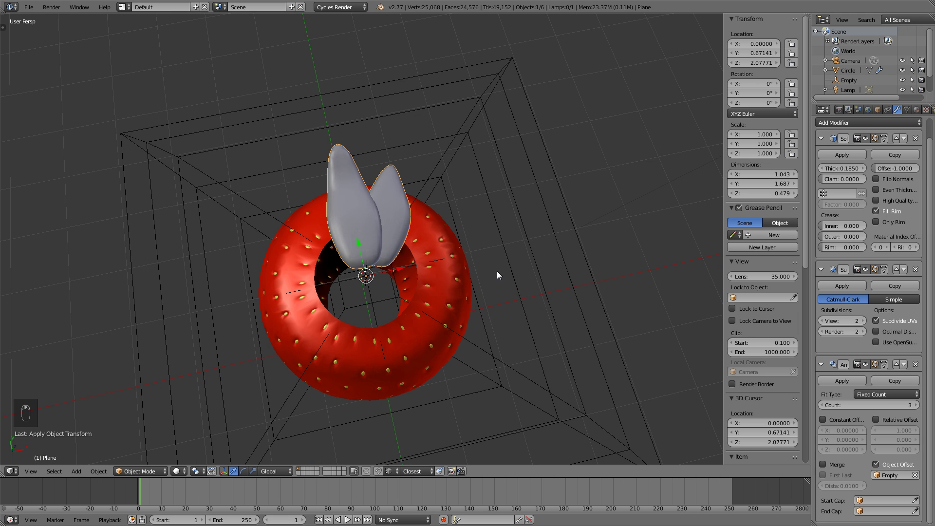
{"action": "key", "text": "n"}
{"action": "left_click_drag", "start_coordinate": [500, 276], "coordinate": [446, 297]}
Step: Rotate the Empty from top view so the arrayed leaves fan into a full crown
{"action": "key", "text": "KP_7"}
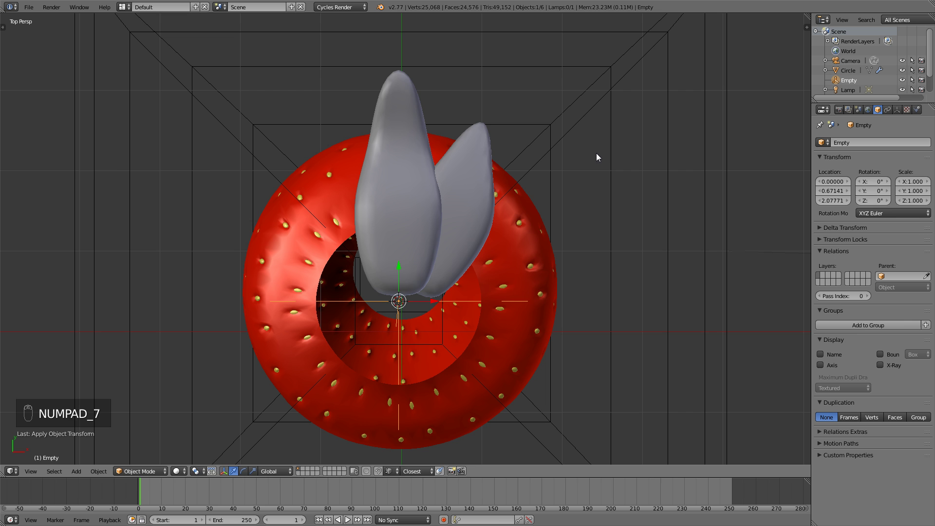
{"action": "key", "text": "r"}
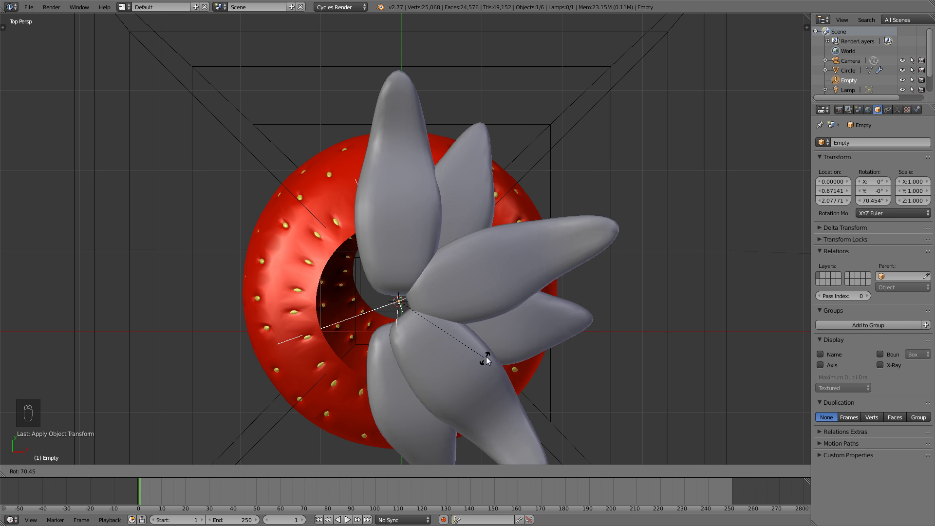
{"action": "left_click_drag", "start_coordinate": [499, 279], "coordinate": [454, 334]}
{"action": "left_click_drag", "start_coordinate": [454, 334], "coordinate": [848, 171]}
{"action": "left_click_drag", "start_coordinate": [848, 170], "coordinate": [402, 155]}
{"action": "left_click_drag", "start_coordinate": [402, 155], "coordinate": [404, 170]}
Step: Lower the leaf crown onto the strawberry top and check it from front and top views
{"action": "key", "text": "g"}
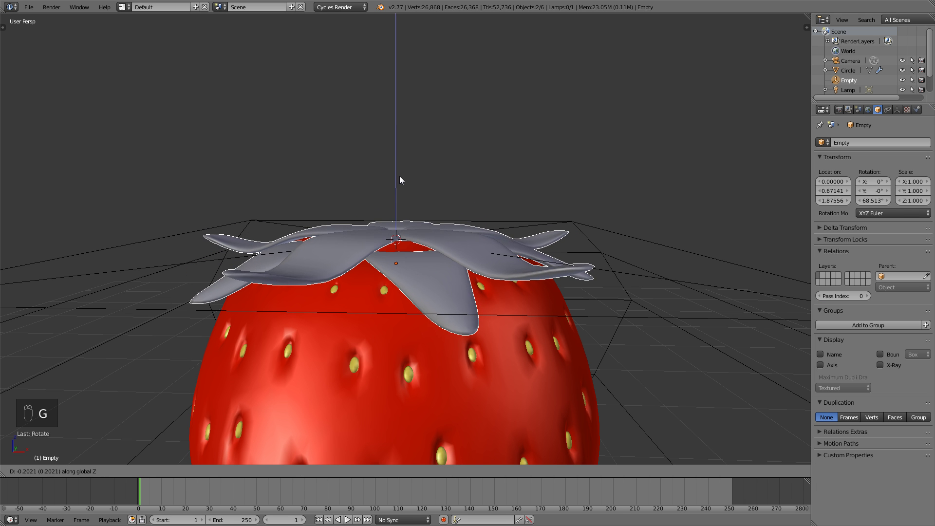
{"action": "left_click_drag", "start_coordinate": [393, 216], "coordinate": [343, 178]}
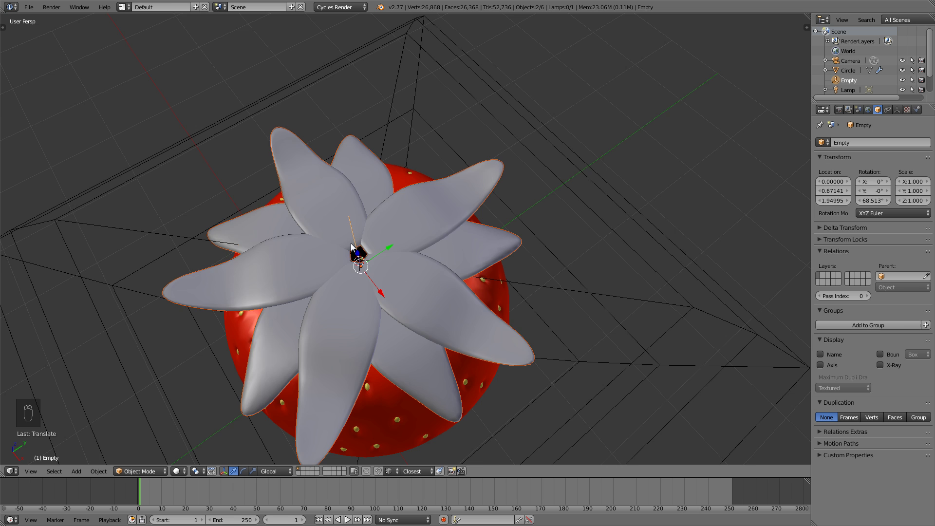
{"action": "left_click_drag", "start_coordinate": [373, 254], "coordinate": [354, 294]}
{"action": "key", "text": "KP_1"}
{"action": "key", "text": "KP_7"}
{"action": "key", "text": "a"}
{"action": "left_click", "coordinate": [426, 330]}
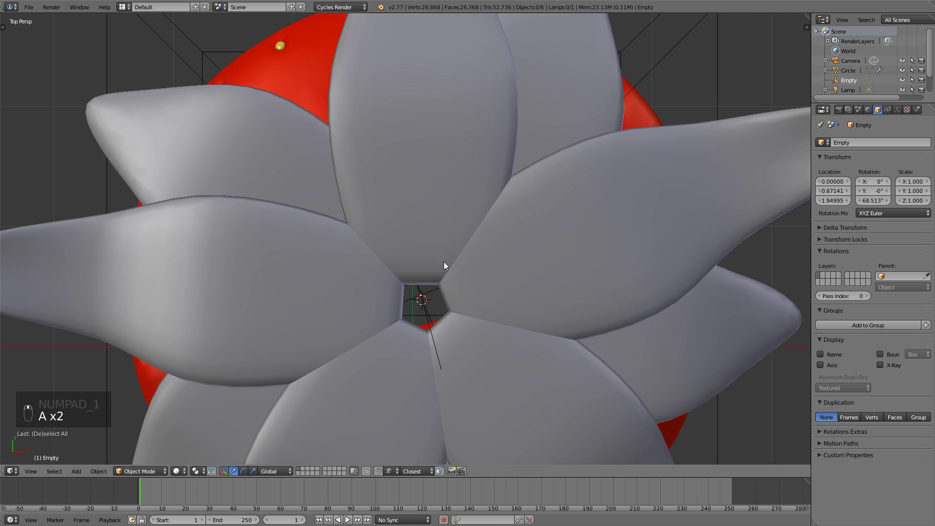
Step: Add a small cylinder, scale it down and lift it to the centre of the leaf crown
{"action": "key", "text": "shift+a"}
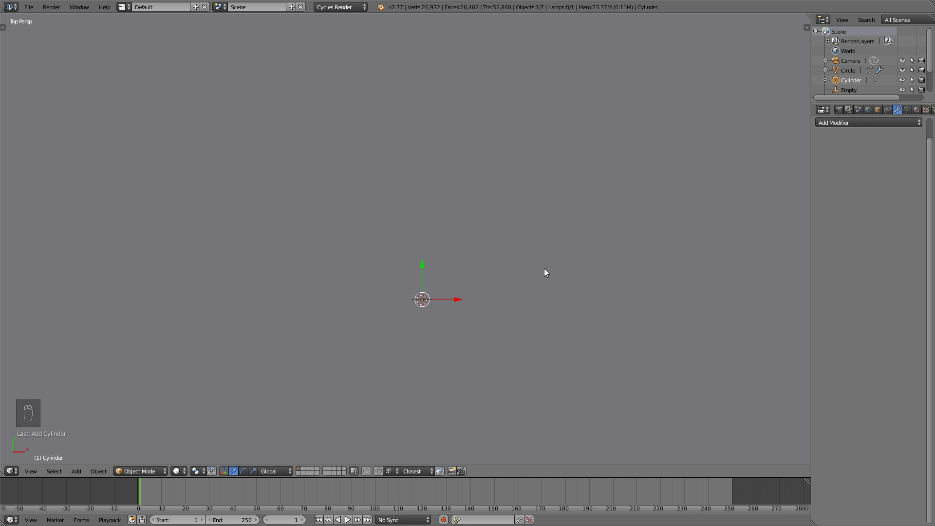
{"action": "left_click_drag", "start_coordinate": [545, 272], "coordinate": [579, 307]}
{"action": "key", "text": "s"}
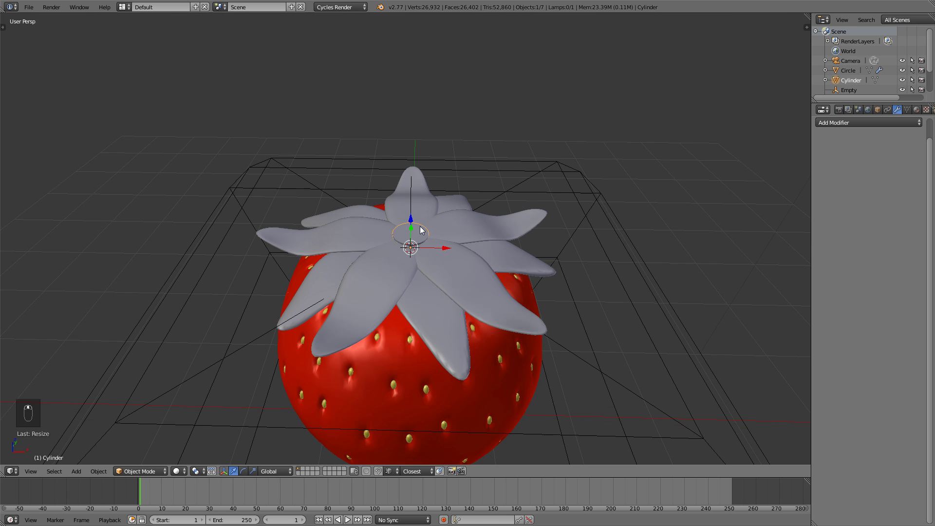
{"action": "key", "text": "s"}
{"action": "key", "text": "g"}
{"action": "key", "text": "s"}
{"action": "key", "text": "g"}
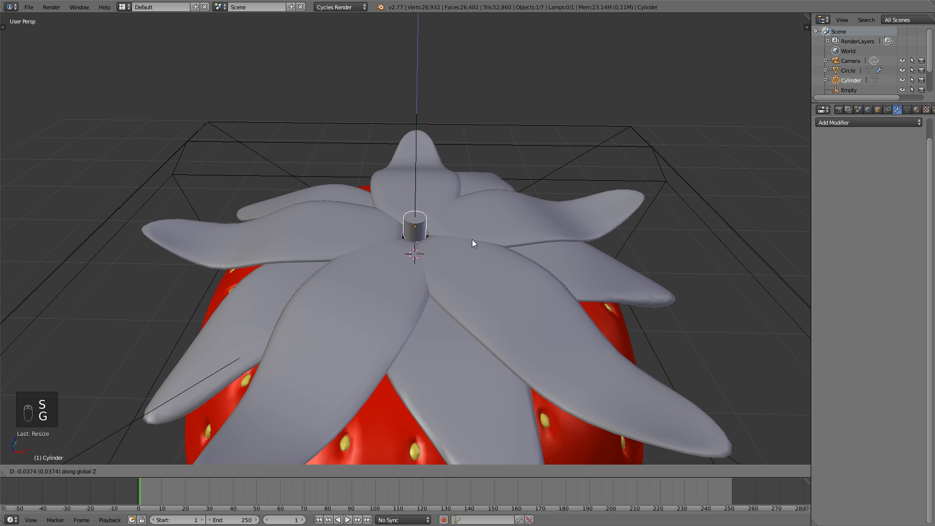
Step: Extrude and widen the cylinder's top ring, then smooth it with a level-2 Subdivision Surface
{"action": "key", "text": "Tab"}
{"action": "key", "text": "a"}
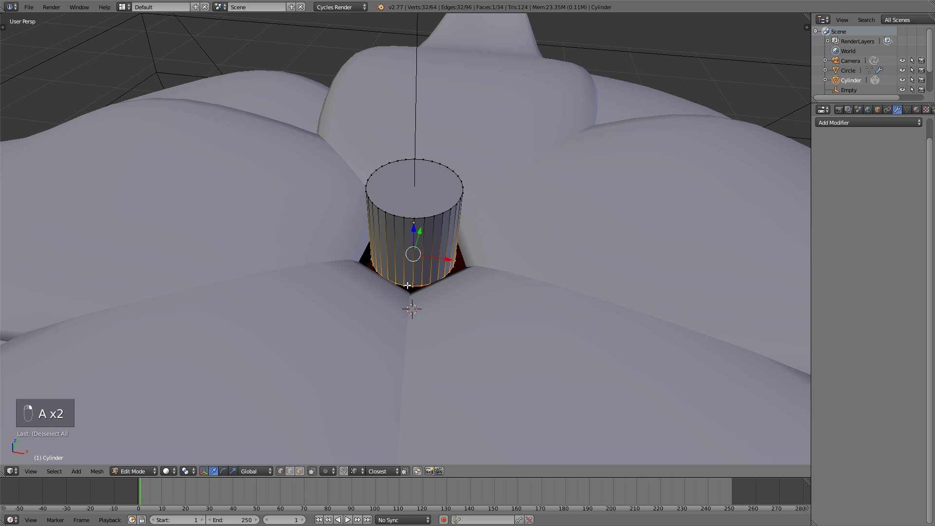
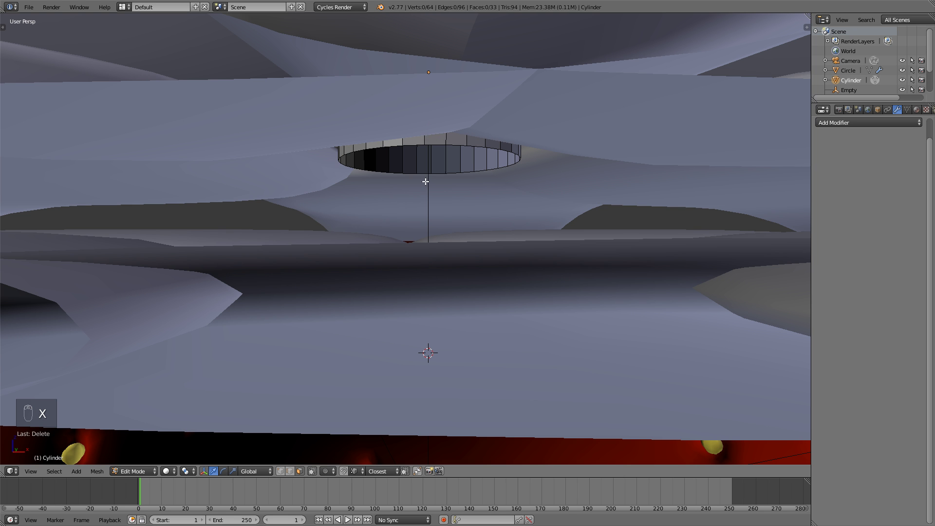
{"action": "key", "text": "ctrl+Tab"}
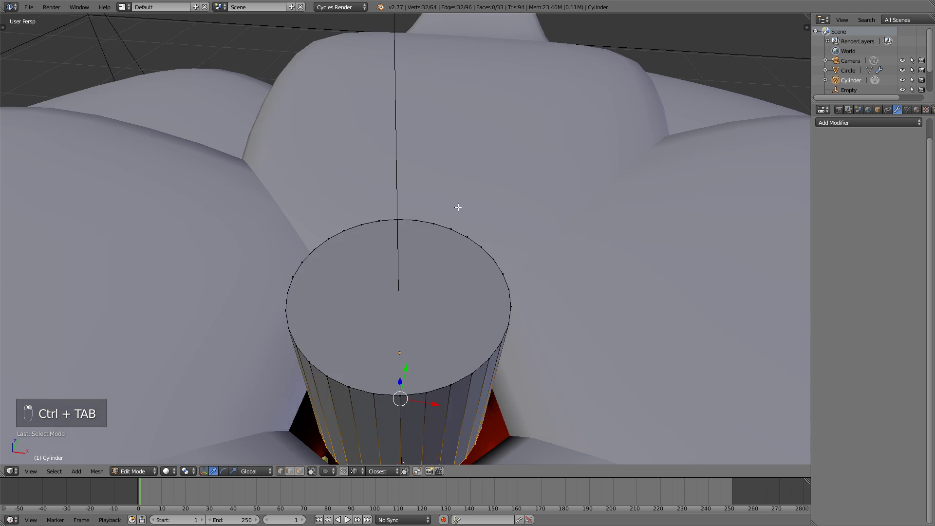
{"action": "key", "text": "e"}
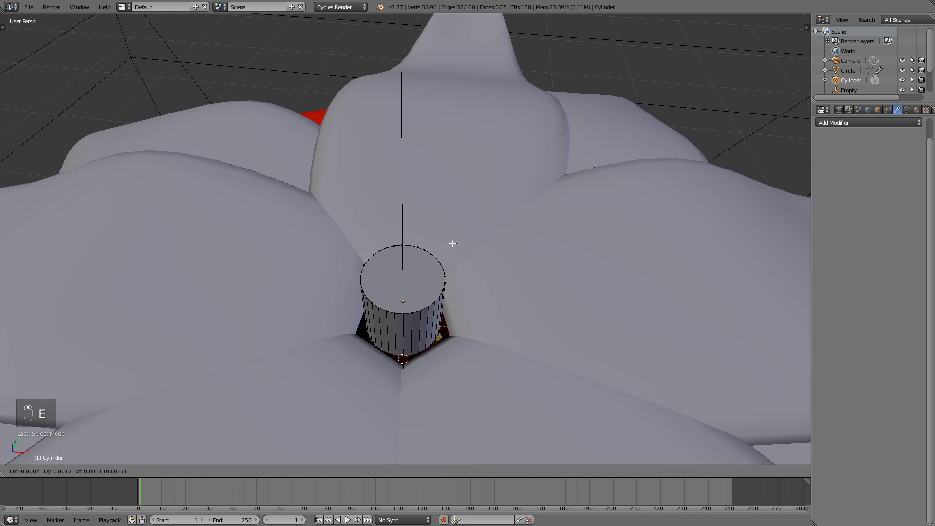
{"action": "key", "text": "s"}
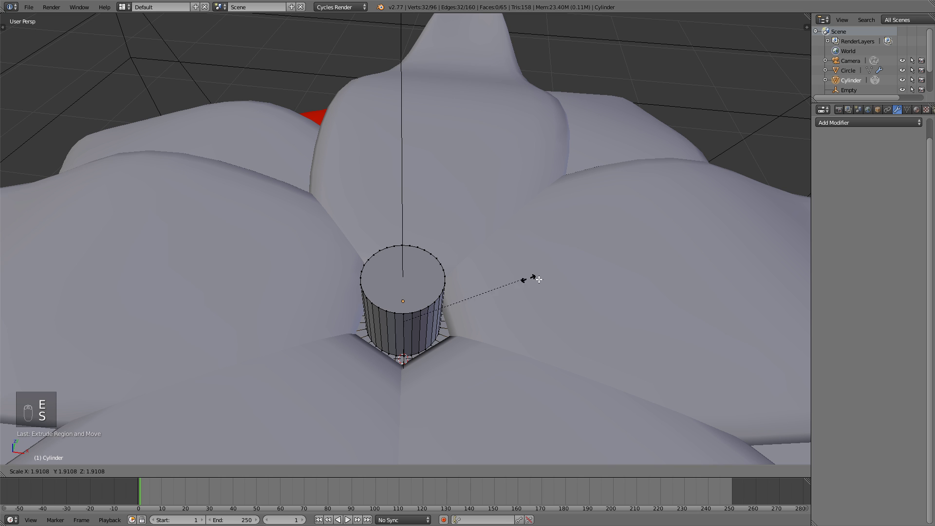
{"action": "key", "text": "Tab"}
{"action": "key", "text": "ctrl+2"}
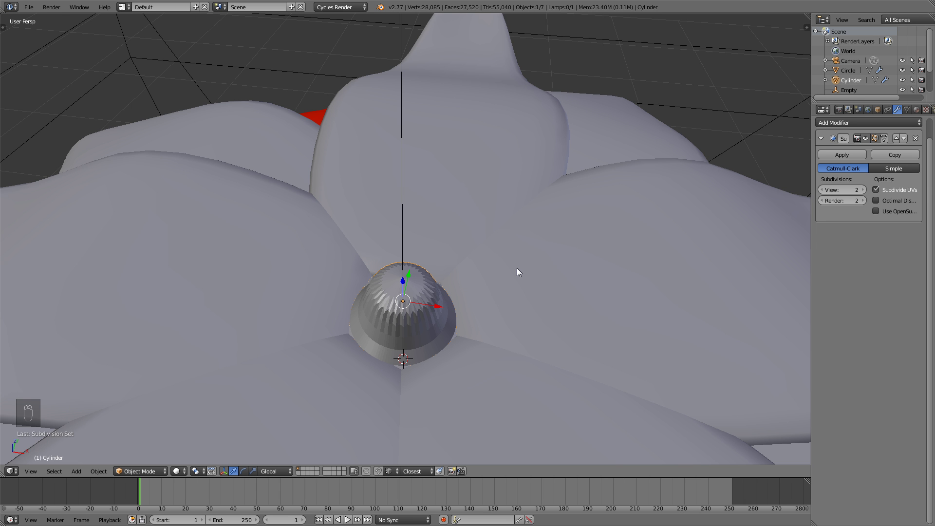
Step: Extrude and rotate the top ring repeatedly into a bent stem, adding an edge loop along it
{"action": "key", "text": "Tab"}
{"action": "key", "text": "a"}
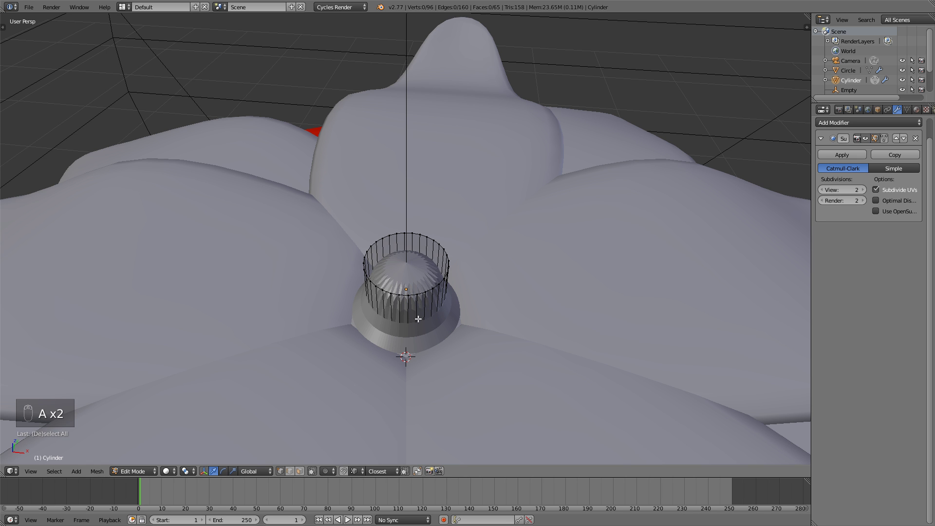
{"action": "key", "text": "ctrl+r"}
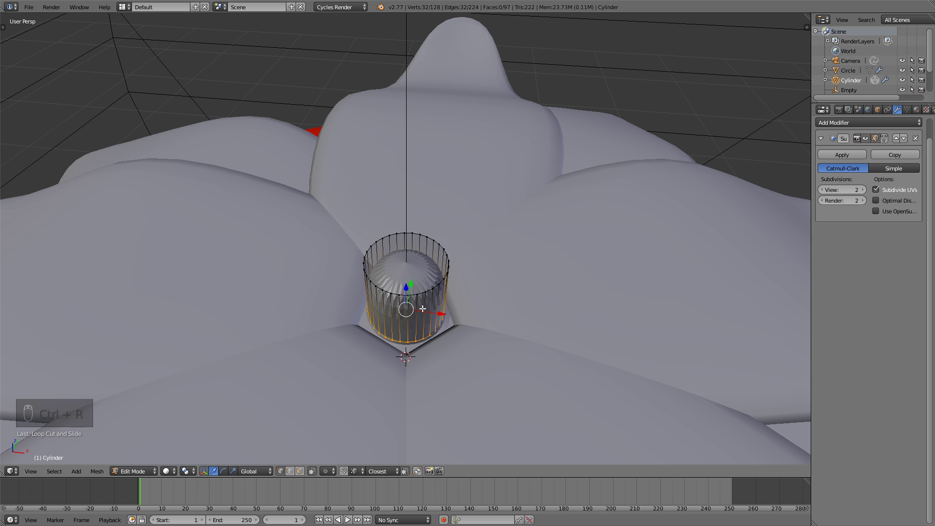
{"action": "key", "text": "ctrl+Tab"}
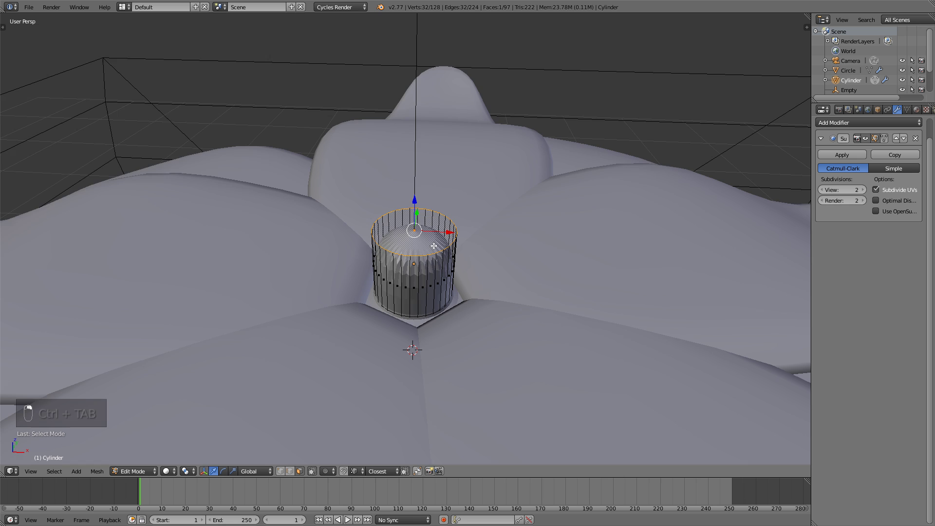
{"action": "key", "text": "e"}
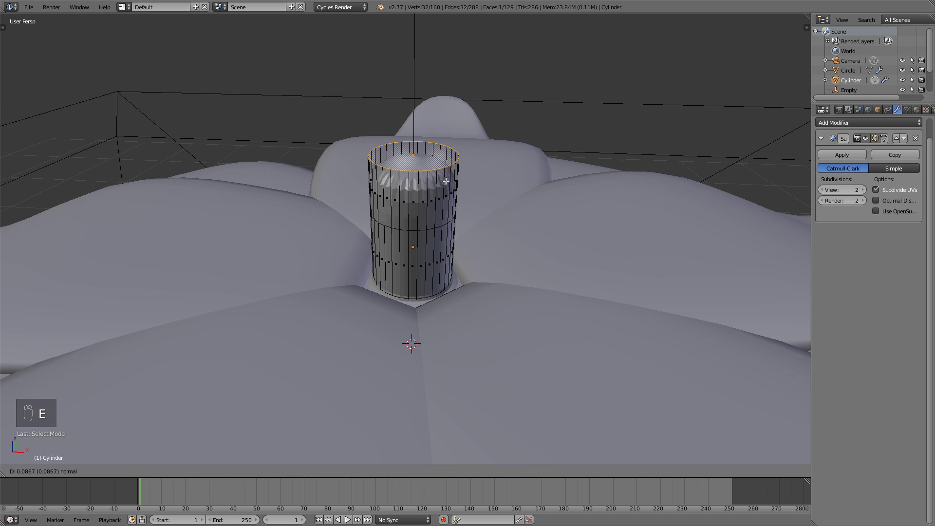
{"action": "key", "text": "g"}
{"action": "key", "text": "r"}
{"action": "key", "text": "s"}
{"action": "key", "text": "a"}
{"action": "key", "text": "ctrl+r"}
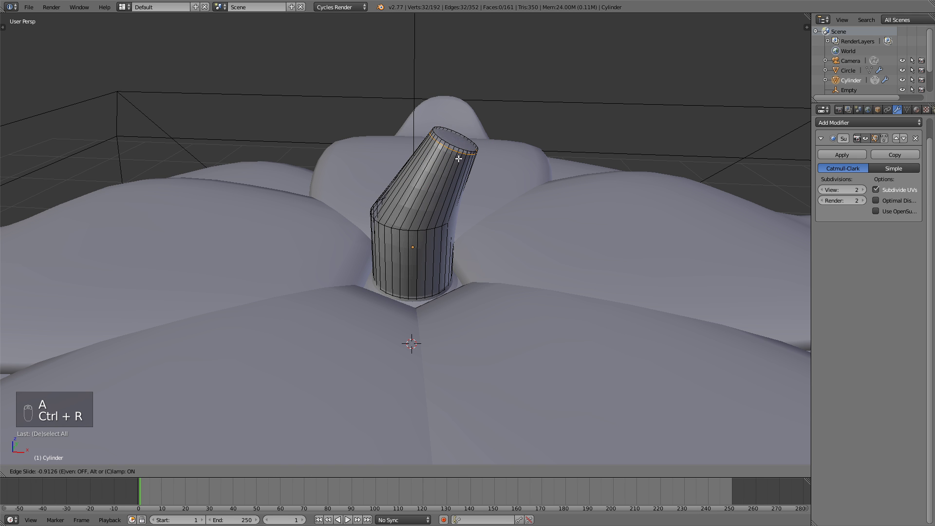
{"action": "key", "text": "Tab"}
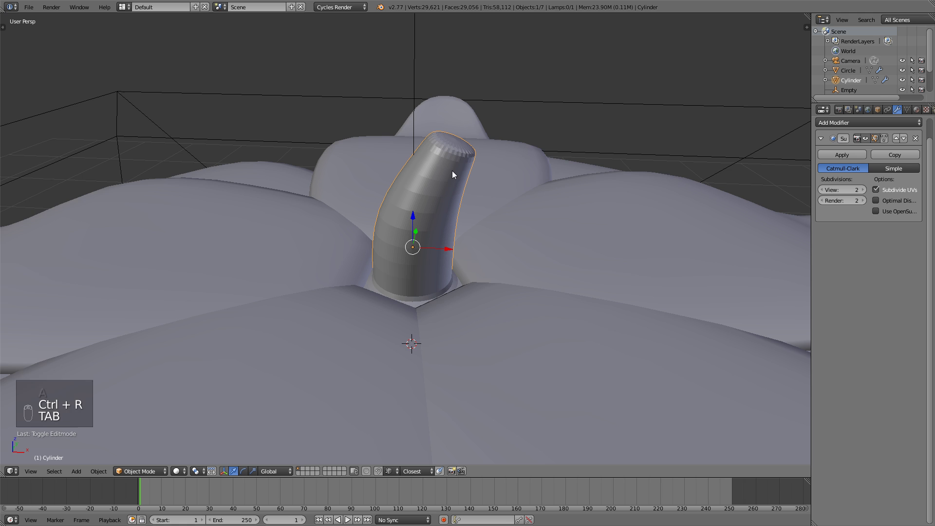
Step: Give the stem smooth shading from the Tool Shelf
{"action": "key", "text": "t"}
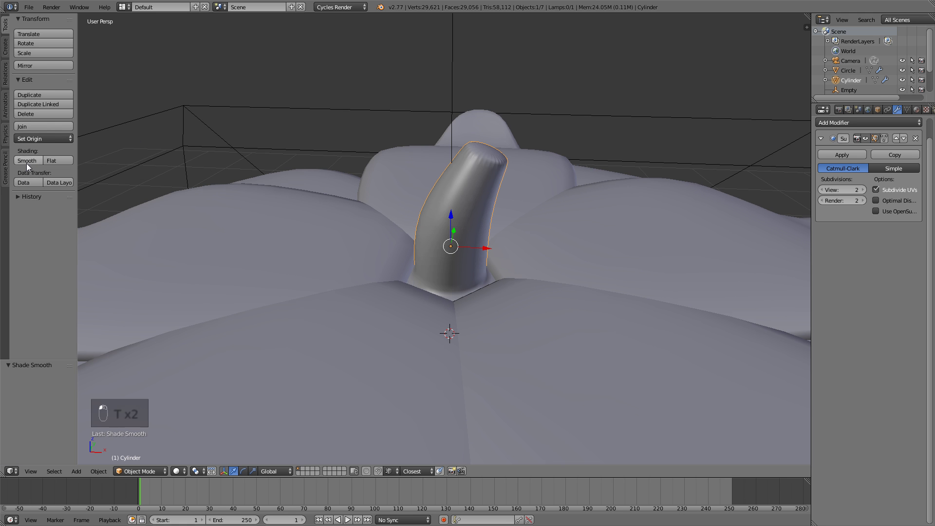
{"action": "key", "text": "t"}
{"action": "left_click", "coordinate": [392, 170]}
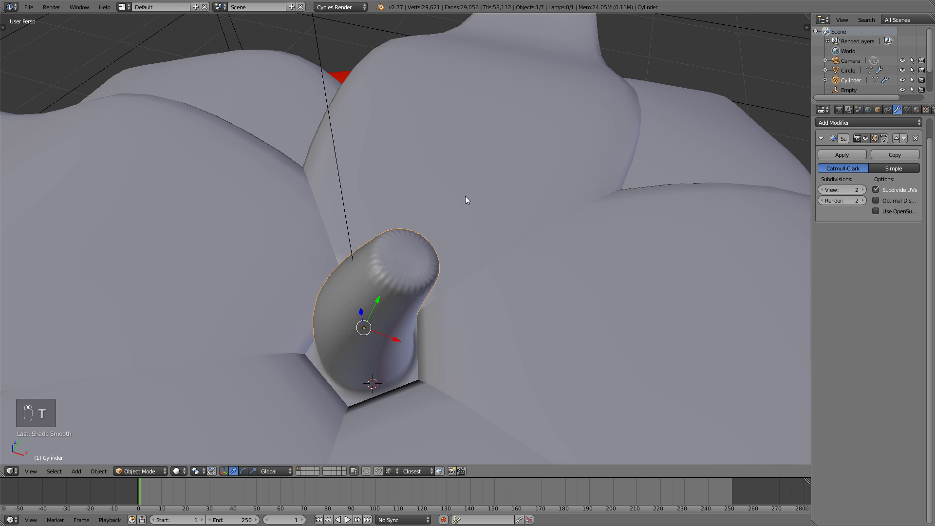
{"action": "middle_click", "coordinate": [428, 282]}
Step: Extrude and shrink the stem tip ring to close it, then return to solid Object Mode view
{"action": "key", "text": "Tab"}
{"action": "key", "text": "ctrl+Tab"}
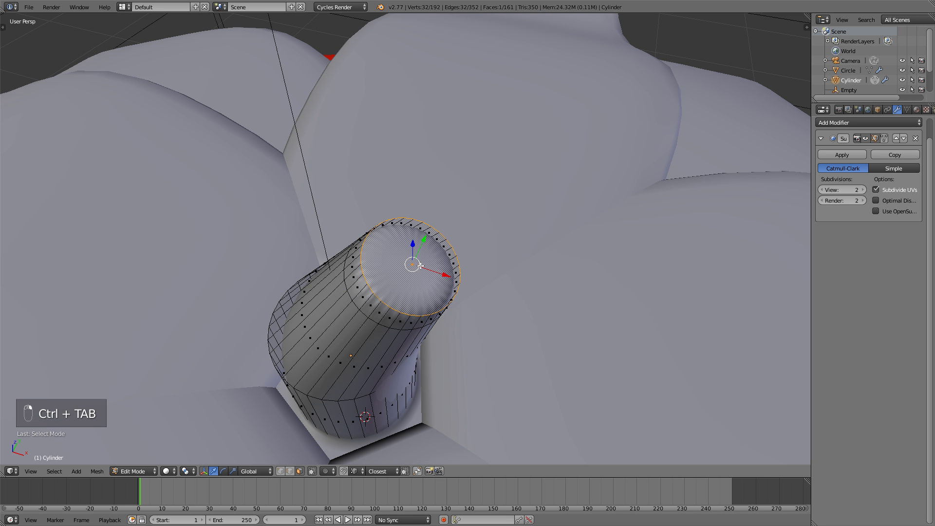
{"action": "key", "text": "e"}
{"action": "key", "text": "s"}
{"action": "key", "text": "Tab"}
{"action": "key", "text": "Tab"}
{"action": "key", "text": "a"}
{"action": "key", "text": "z"}
{"action": "key", "text": "c"}
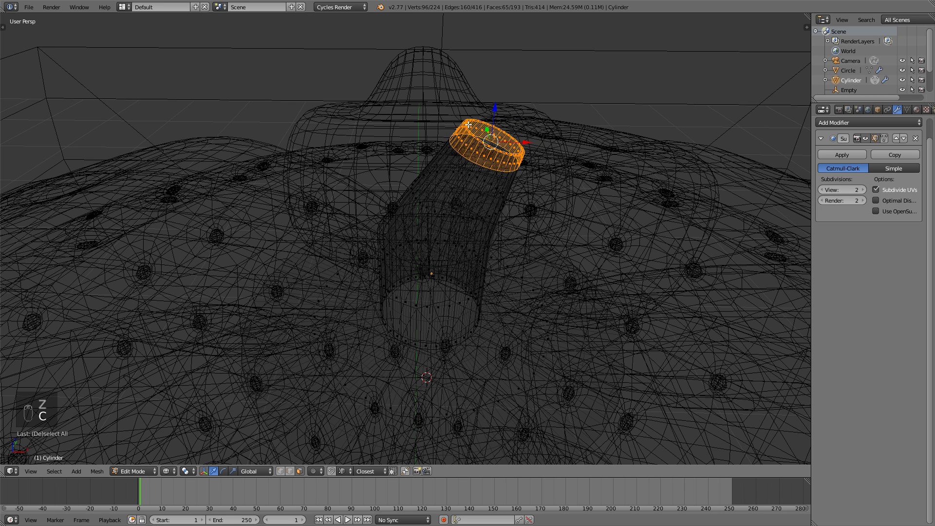
{"action": "key", "text": "z"}
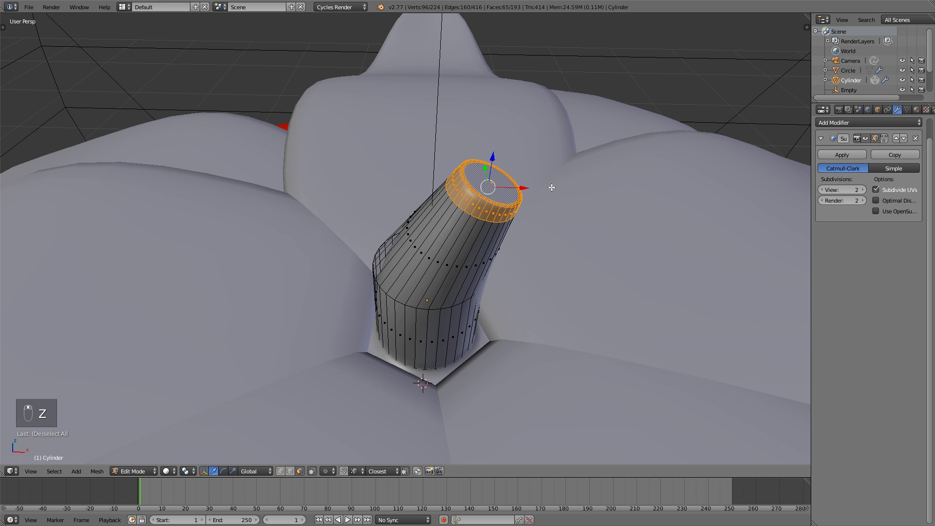
{"action": "key", "text": "w"}
{"action": "key", "text": "Tab"}
{"action": "left_click_drag", "start_coordinate": [458, 251], "coordinate": [440, 237]}
{"action": "key", "text": "a"}
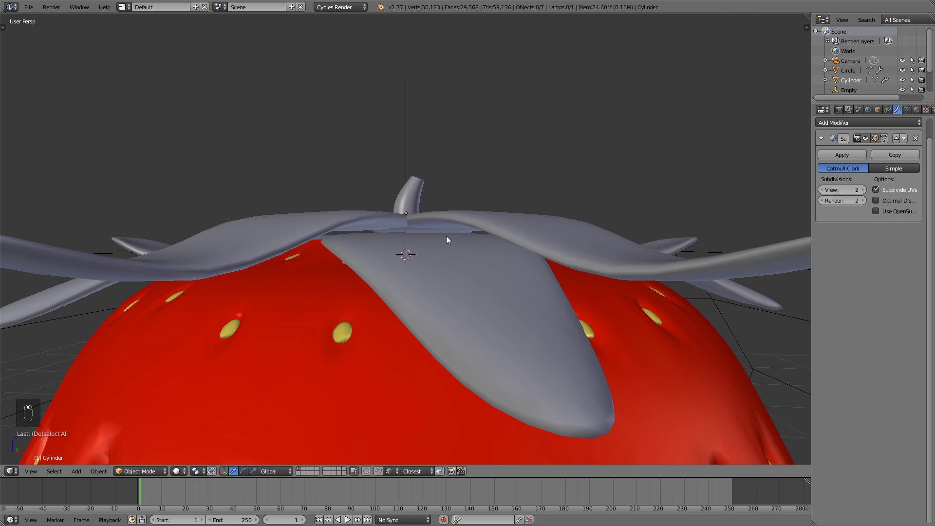
Step: Move the leaf's inner vertices down so the crown hugs the stem base
{"action": "left_click_drag", "start_coordinate": [445, 239], "coordinate": [365, 255]}
{"action": "key", "text": "Tab"}
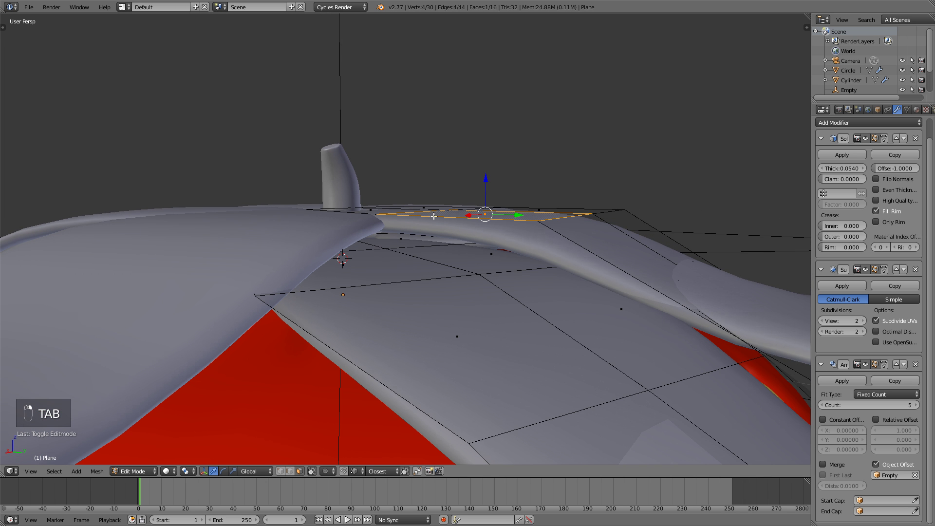
{"action": "key", "text": "ctrl+l"}
{"action": "key", "text": "g"}
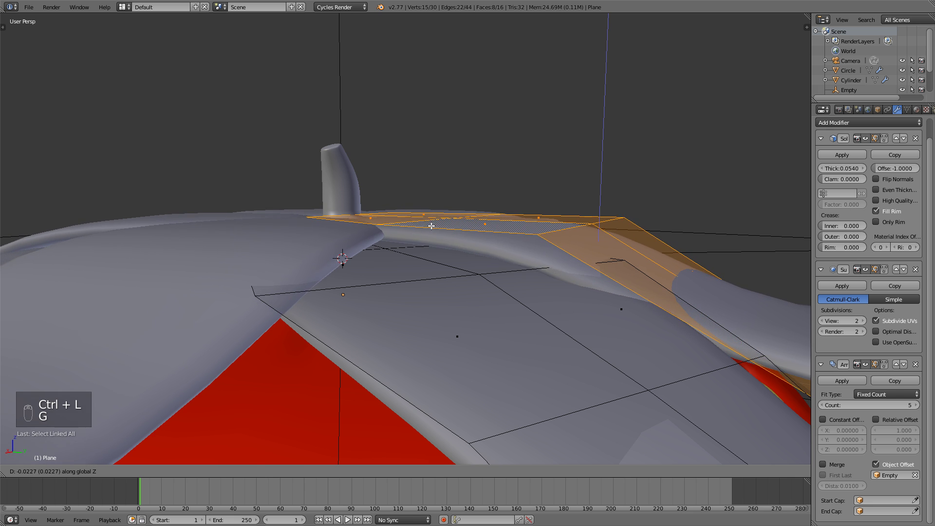
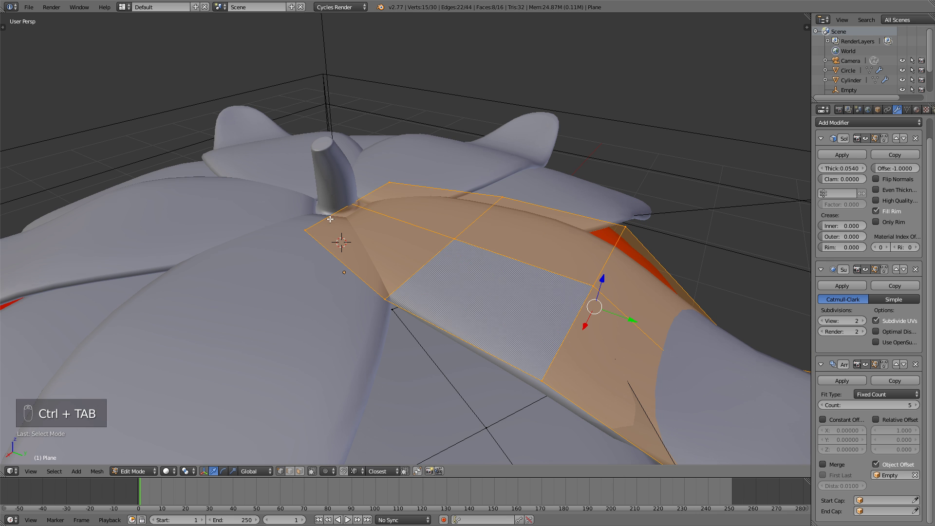
{"action": "key", "text": "g"}
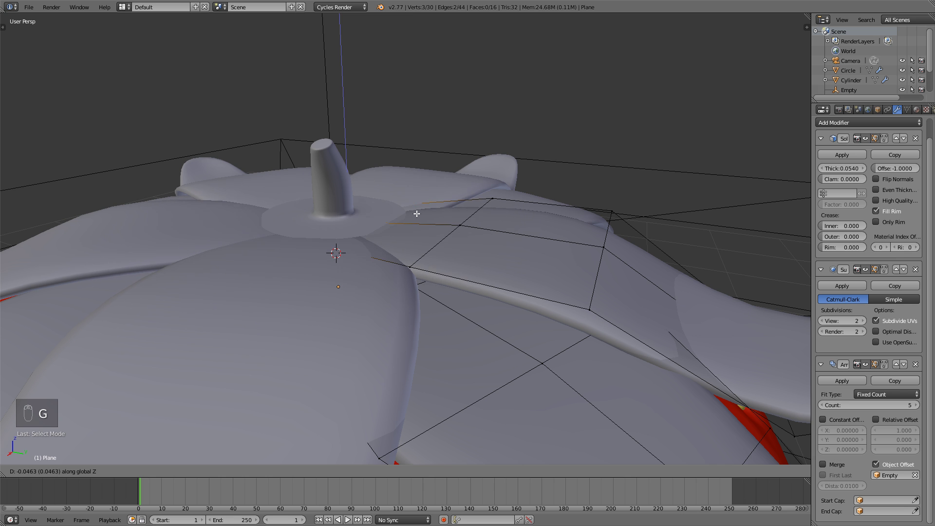
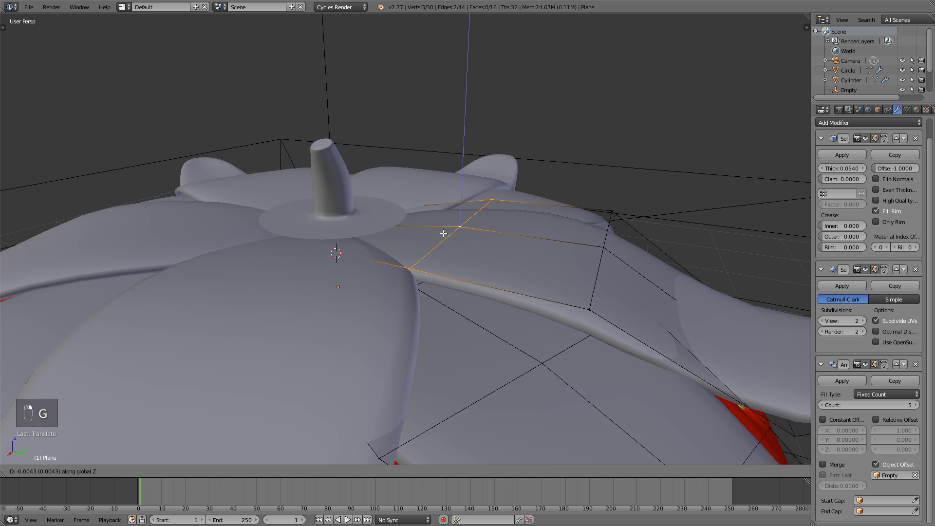
{"action": "key", "text": "Tab"}
{"action": "left_click_drag", "start_coordinate": [374, 224], "coordinate": [381, 242]}
{"action": "key", "text": "g"}
{"action": "left_click_drag", "start_coordinate": [376, 250], "coordinate": [435, 323]}
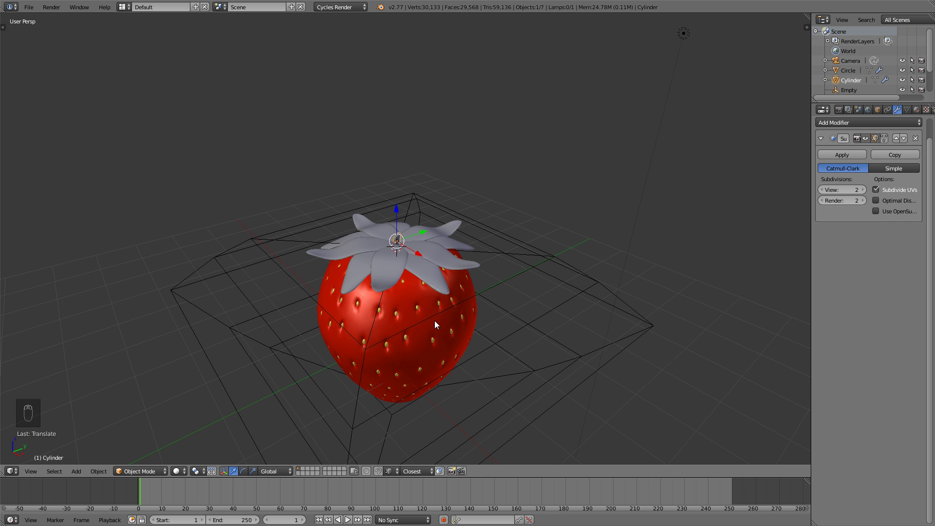
Step: Scale the leaf crown object slightly larger while viewing it from the front
{"action": "left_click_drag", "start_coordinate": [450, 312], "coordinate": [444, 261]}
{"action": "key", "text": "KP_1"}
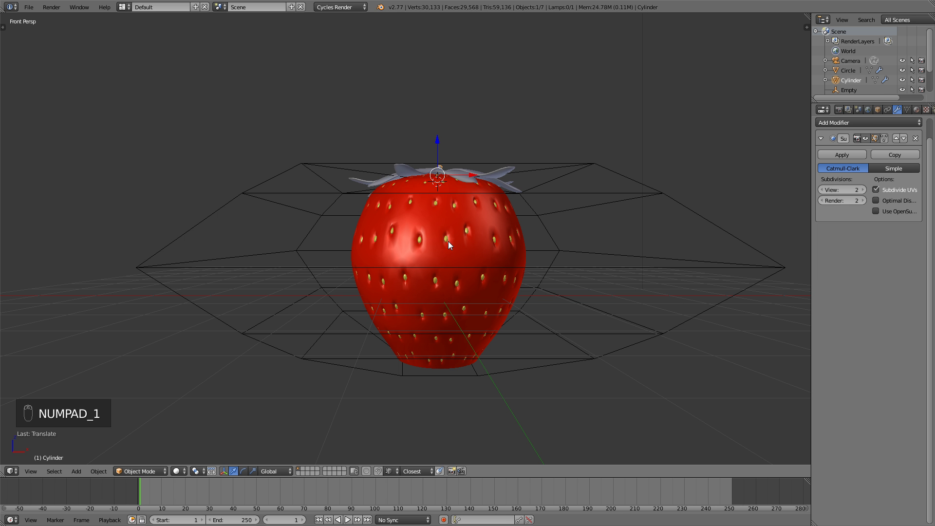
{"action": "left_click_drag", "start_coordinate": [460, 184], "coordinate": [438, 231]}
{"action": "left_click_drag", "start_coordinate": [468, 228], "coordinate": [483, 233]}
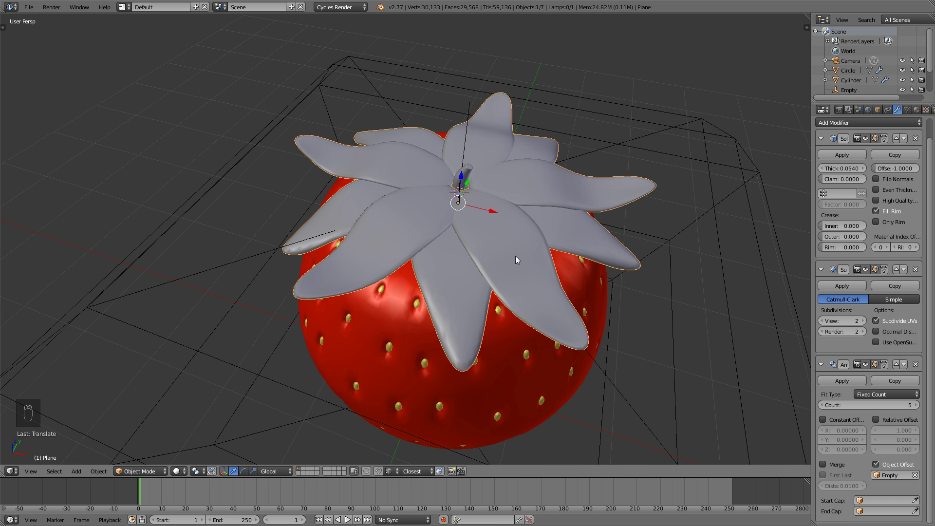
{"action": "key", "text": "s"}
{"action": "left_click_drag", "start_coordinate": [464, 138], "coordinate": [574, 255]}
Step: Move the leaf crown down along Z so it rests on the strawberry top
{"action": "key", "text": "s"}
{"action": "key", "text": "g"}
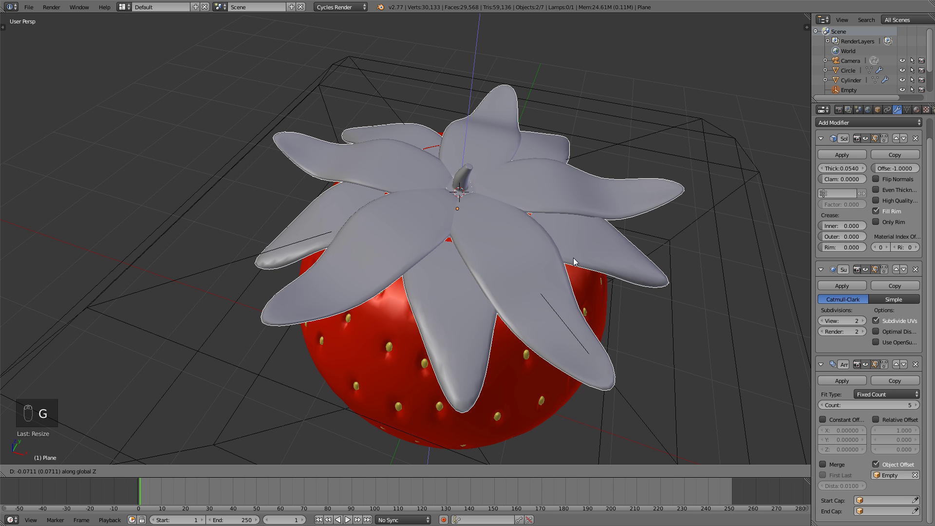
{"action": "left_click_drag", "start_coordinate": [517, 261], "coordinate": [504, 276]}
{"action": "key", "text": "KP_1"}
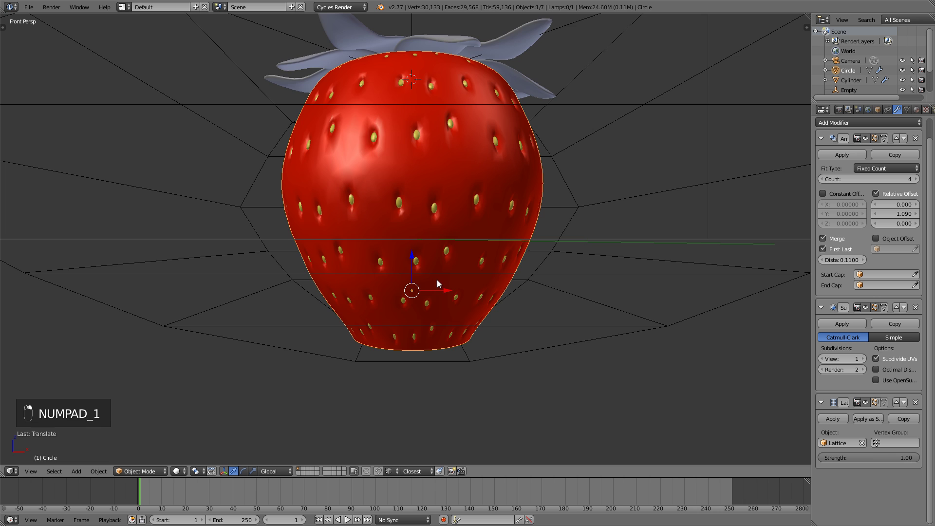
Step: Set the body's Subdivision View to 1 and add a UV Sphere at the strawberry's bottom
{"action": "key", "text": "shift+s"}
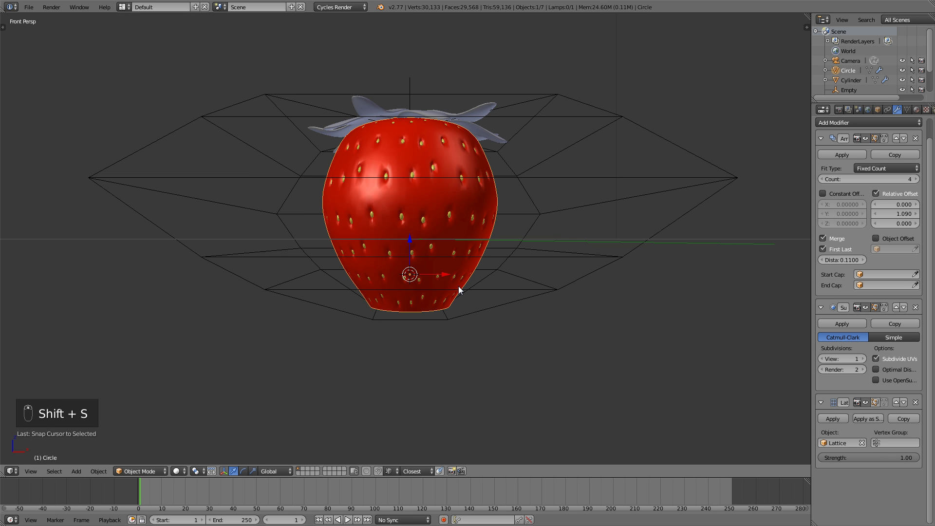
{"action": "key", "text": "a"}
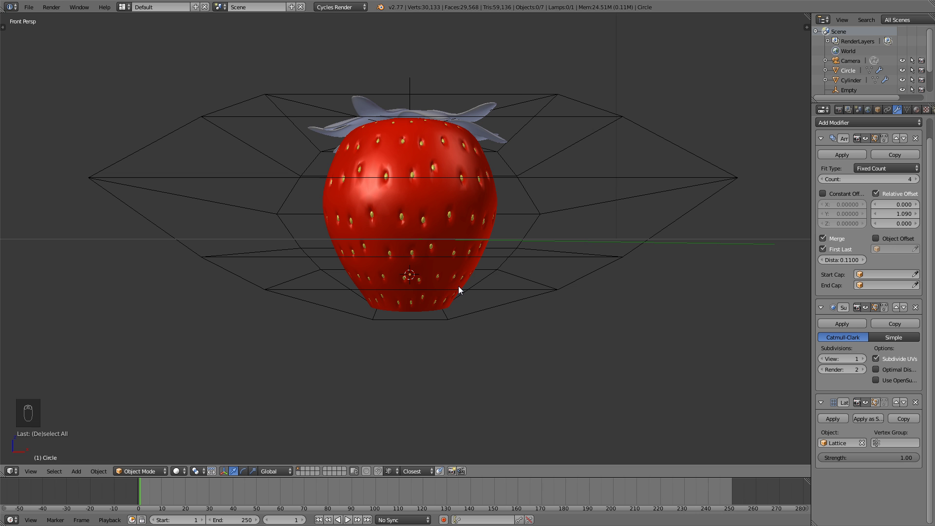
{"action": "key", "text": "shift+a"}
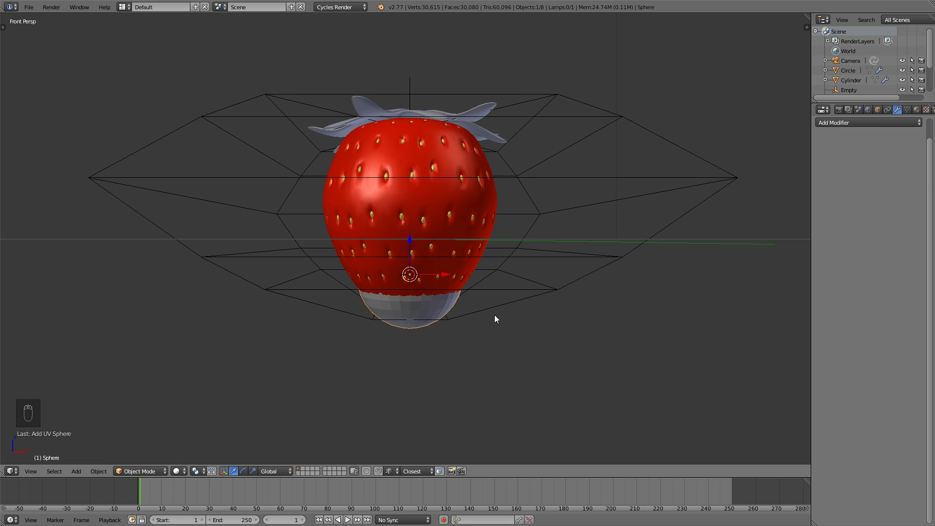
Step: Box-select and delete the sphere's upper vertices in wireframe front view, leaving a grey bowl
{"action": "key", "text": "KP_1"}
{"action": "key", "text": "KP_5"}
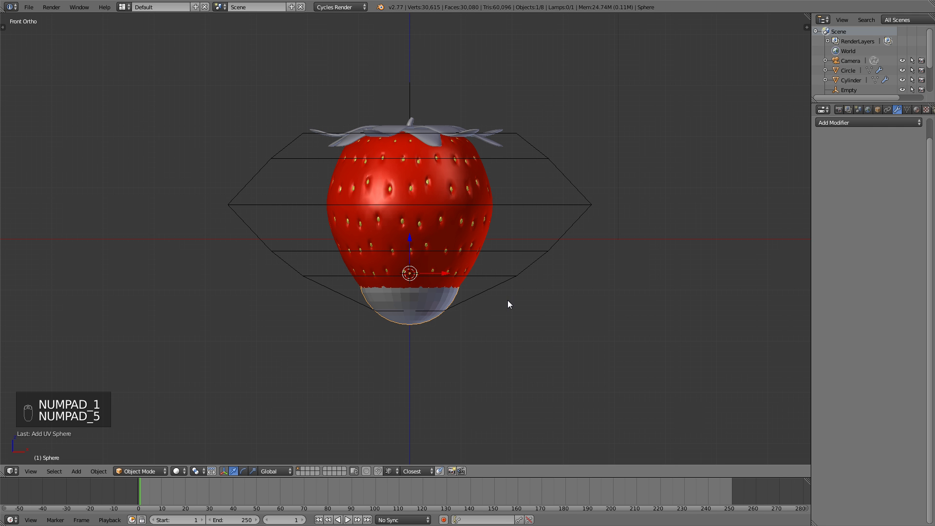
{"action": "key", "text": "Tab"}
{"action": "key", "text": "z"}
{"action": "key", "text": "a"}
{"action": "key", "text": "b"}
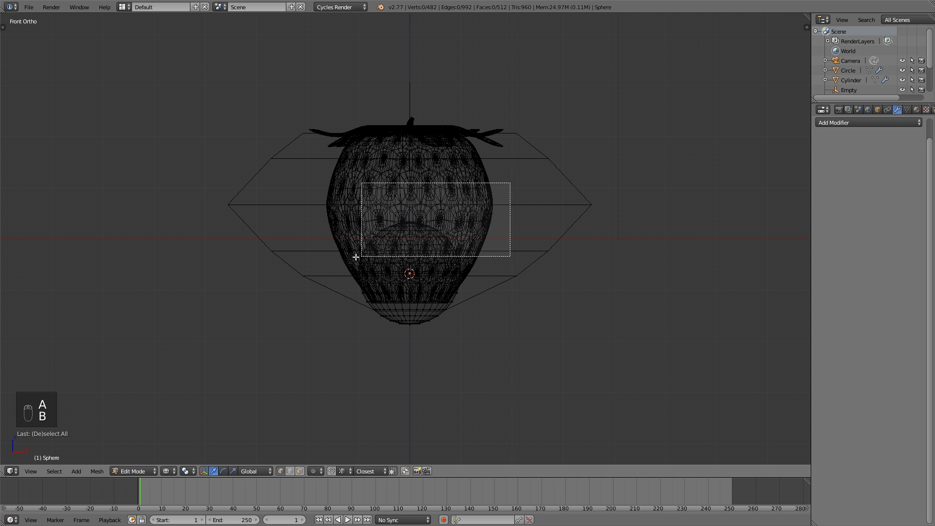
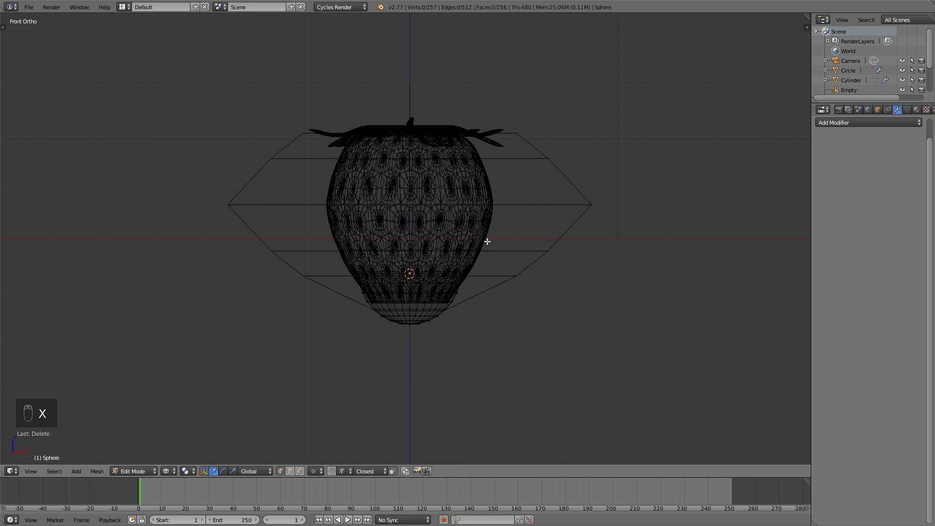
{"action": "key", "text": "Tab"}
{"action": "key", "text": "z"}
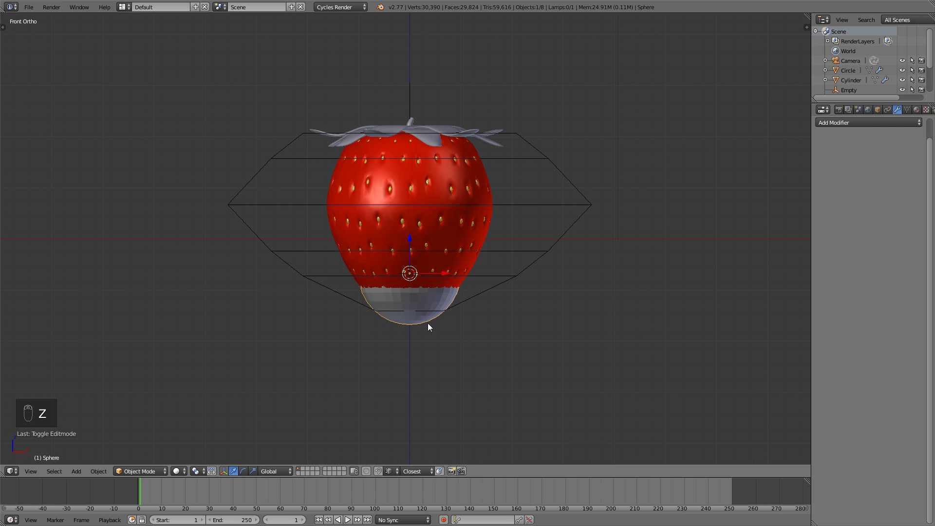
Step: Pull the shell's bottom vertex down with proportional editing so it tapers to the tip
{"action": "key", "text": "Tab"}
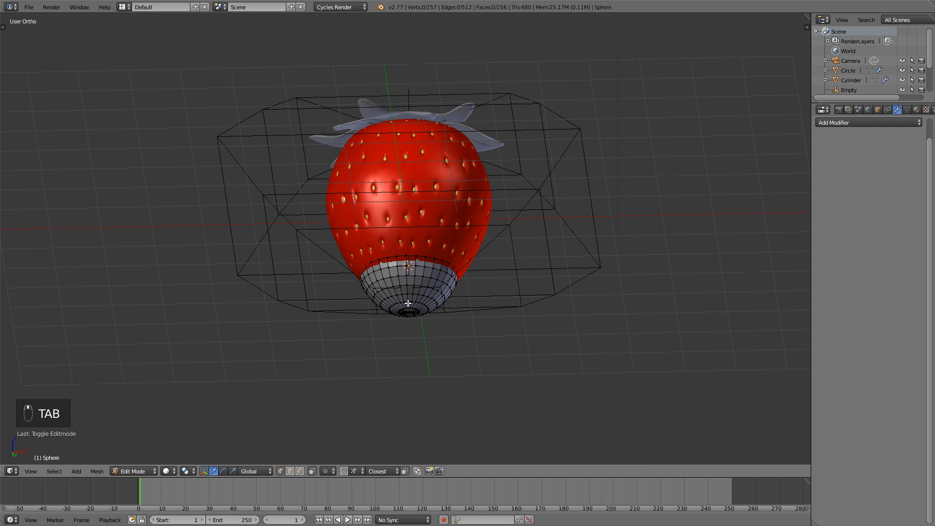
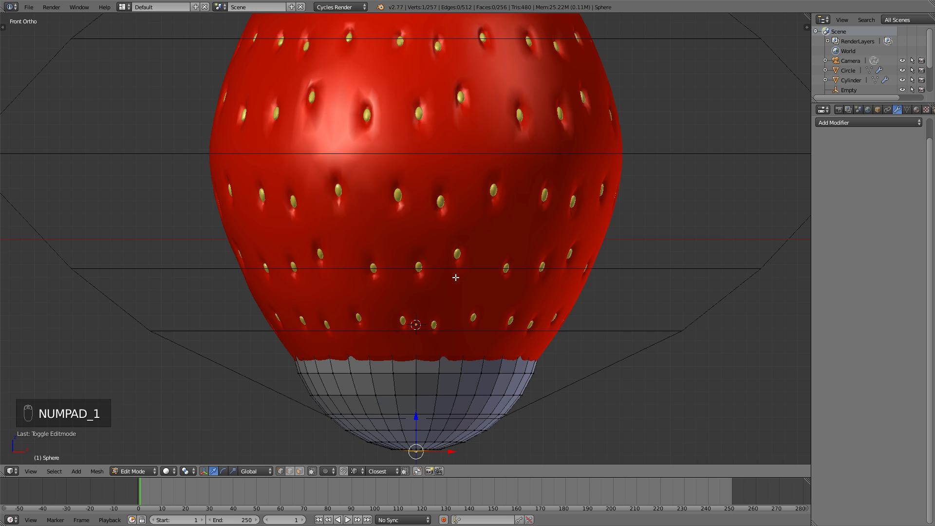
{"action": "key", "text": "KP_5"}
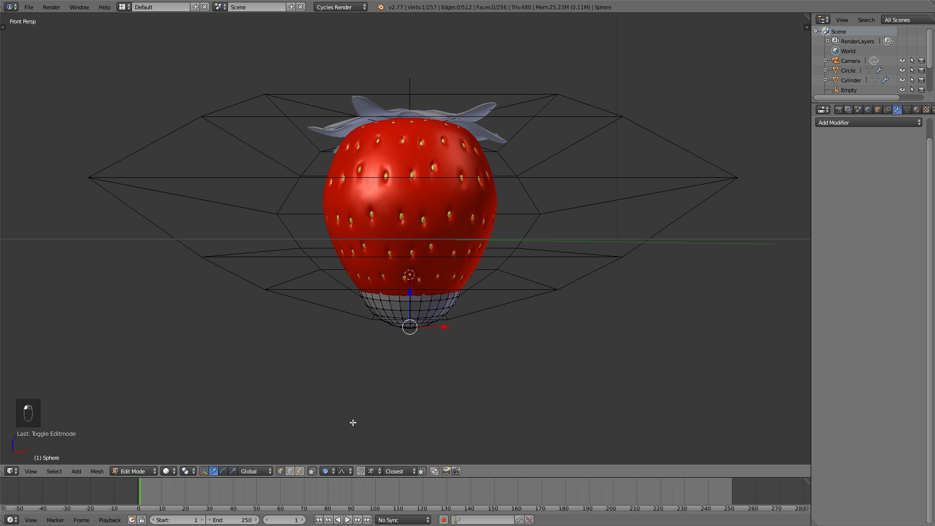
{"action": "key", "text": "g"}
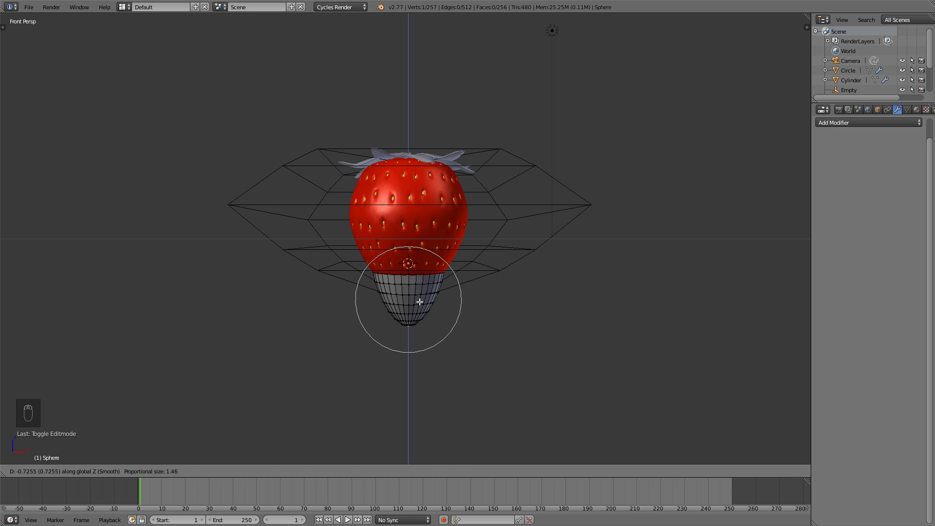
{"action": "key", "text": "Tab"}
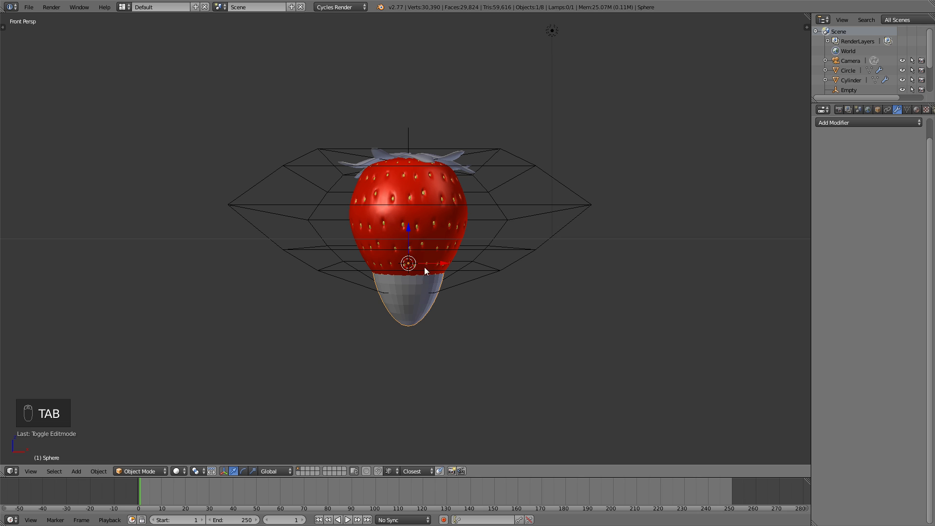
Step: Enlarge the grey shell and raise it to wrap the strawberry's lower half
{"action": "left_click", "coordinate": [412, 204]}
{"action": "key", "text": "s"}
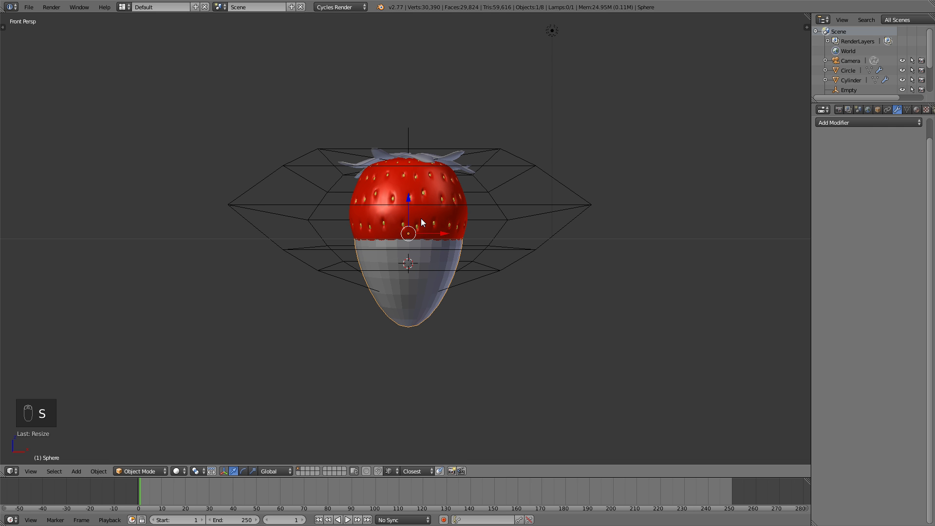
{"action": "left_click_drag", "start_coordinate": [414, 203], "coordinate": [487, 232]}
{"action": "key", "text": "s"}
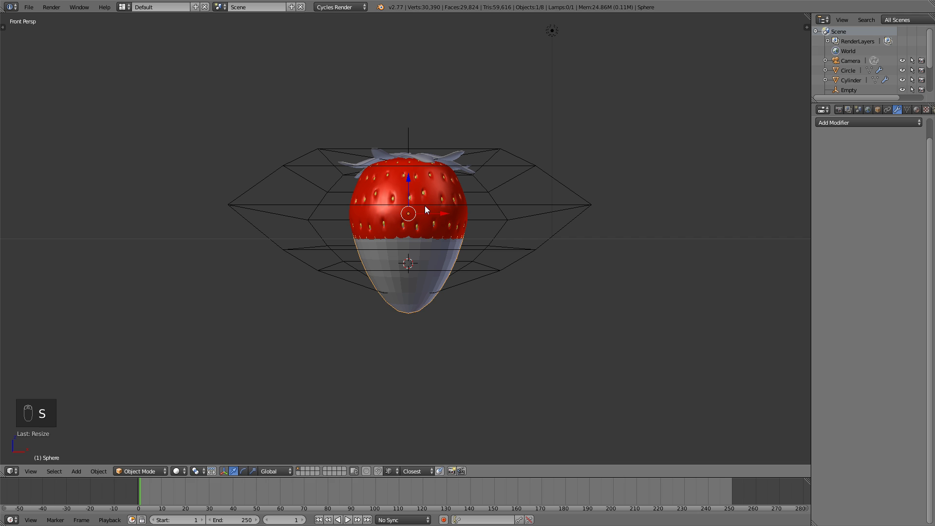
{"action": "left_click", "coordinate": [408, 187]}
{"action": "key", "text": "s"}
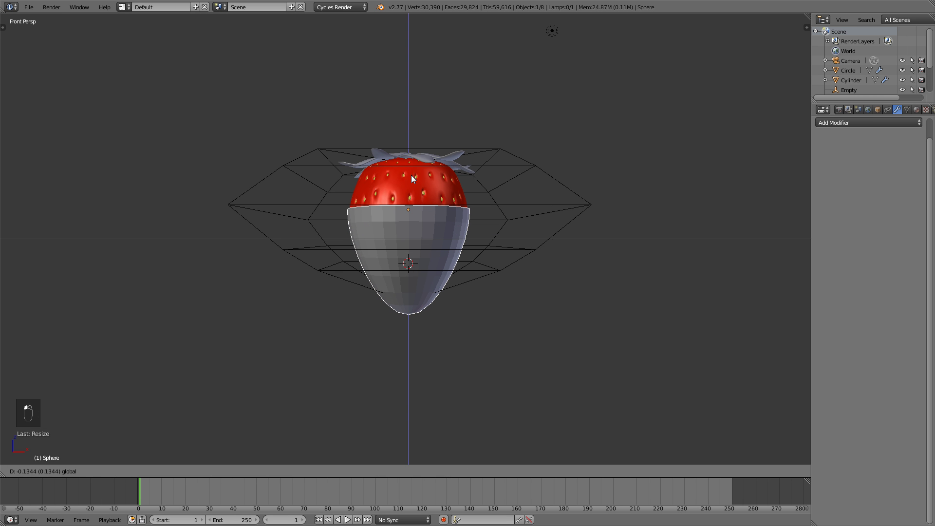
{"action": "left_click_drag", "start_coordinate": [424, 213], "coordinate": [300, 170]}
{"action": "key", "text": "t"}
Step: Extrude and tighten the shell's top edge loop into a rim, then smooth it with Subdivision Surface
{"action": "left_click_drag", "start_coordinate": [300, 171], "coordinate": [48, 120]}
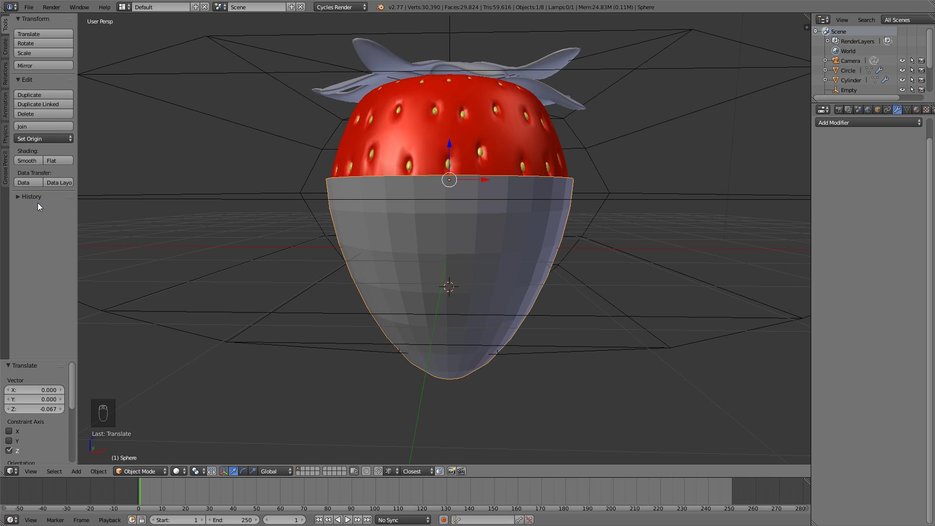
{"action": "left_click_drag", "start_coordinate": [29, 163], "coordinate": [475, 255]}
{"action": "key", "text": "t"}
{"action": "key", "text": "Tab"}
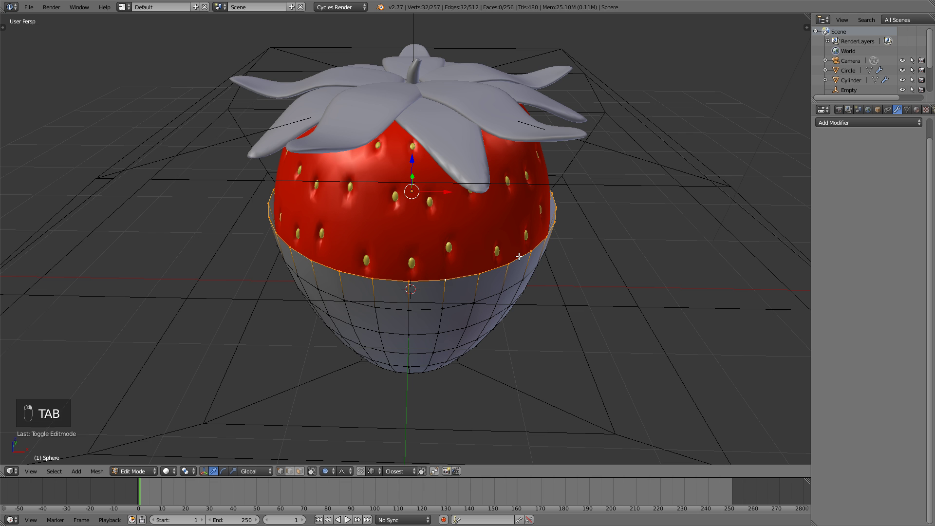
{"action": "key", "text": "e"}
{"action": "key", "text": "s"}
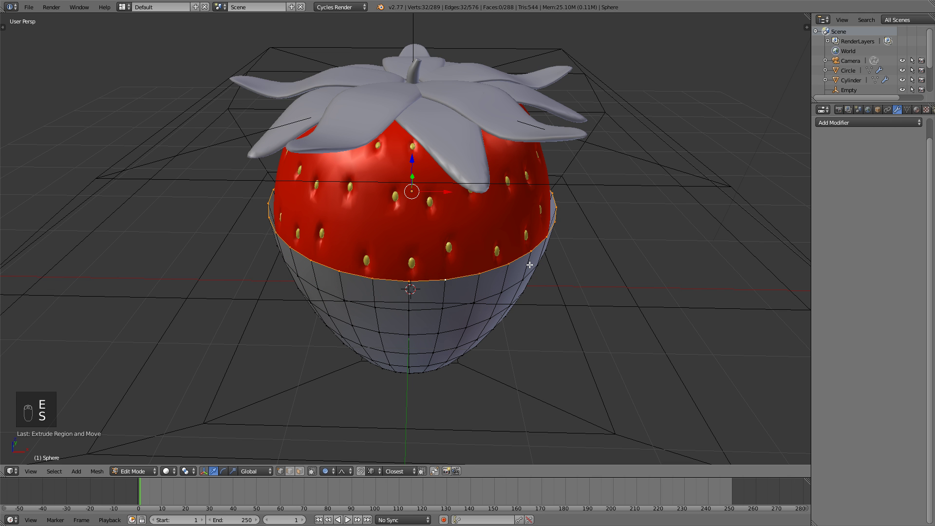
{"action": "key", "text": "o"}
{"action": "key", "text": "s"}
{"action": "key", "text": "Tab"}
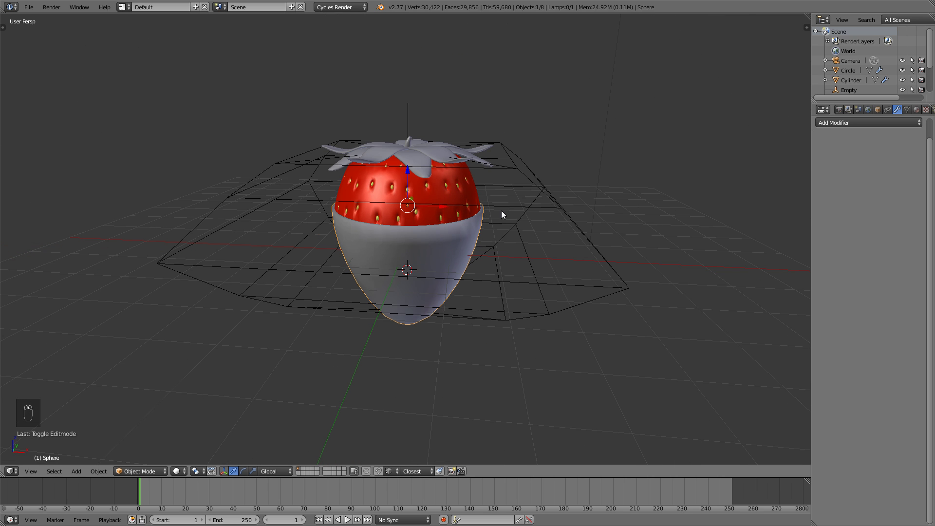
{"action": "key", "text": "ctrl+2"}
{"action": "middle_click", "coordinate": [495, 239]}
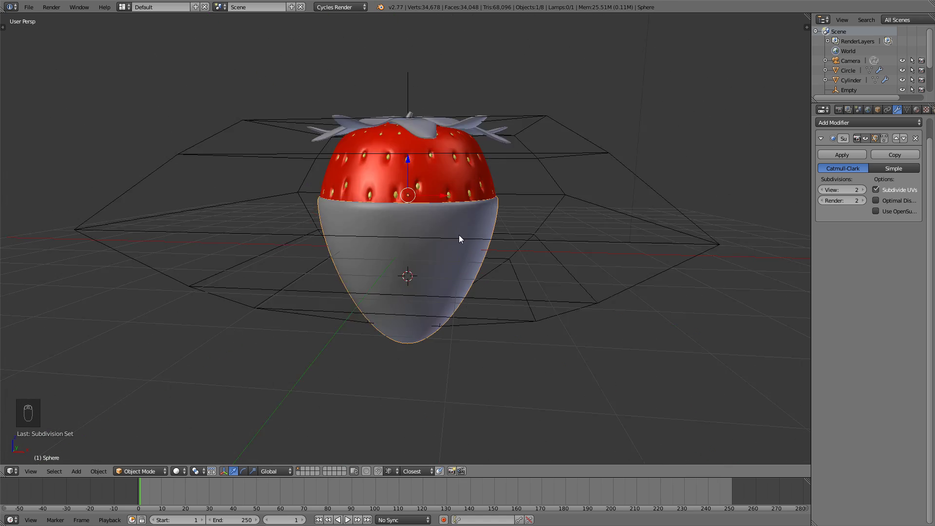
{"action": "left_click_drag", "start_coordinate": [397, 245], "coordinate": [394, 247]}
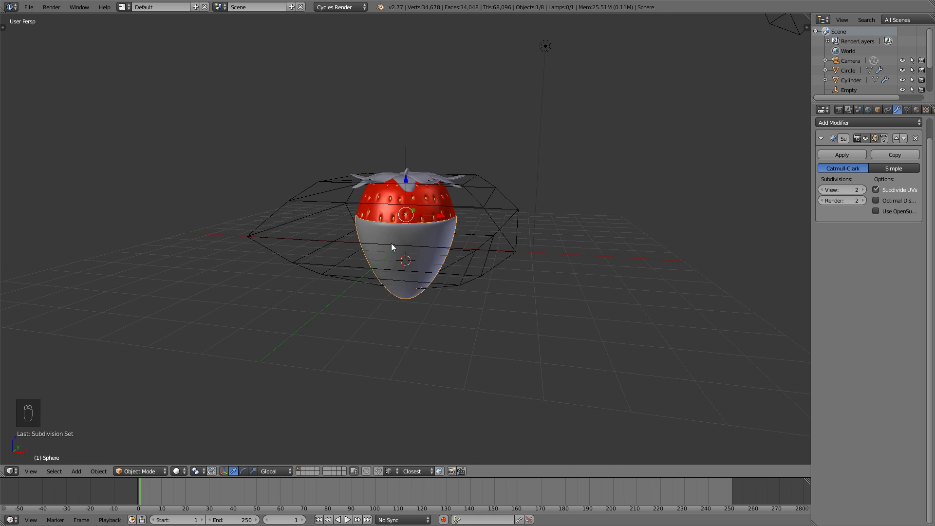
{"action": "key", "text": "KP_1"}
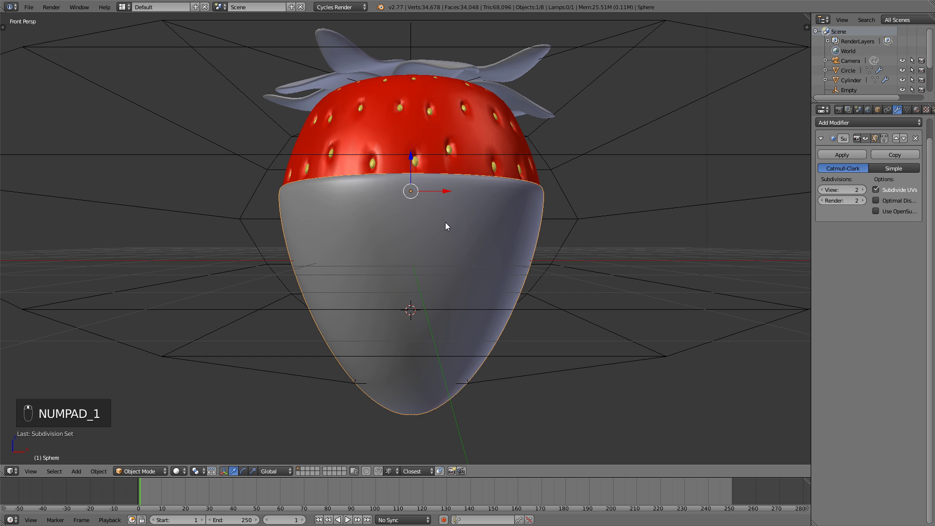
{"action": "key", "text": "s"}
{"action": "left_click", "coordinate": [495, 229]}
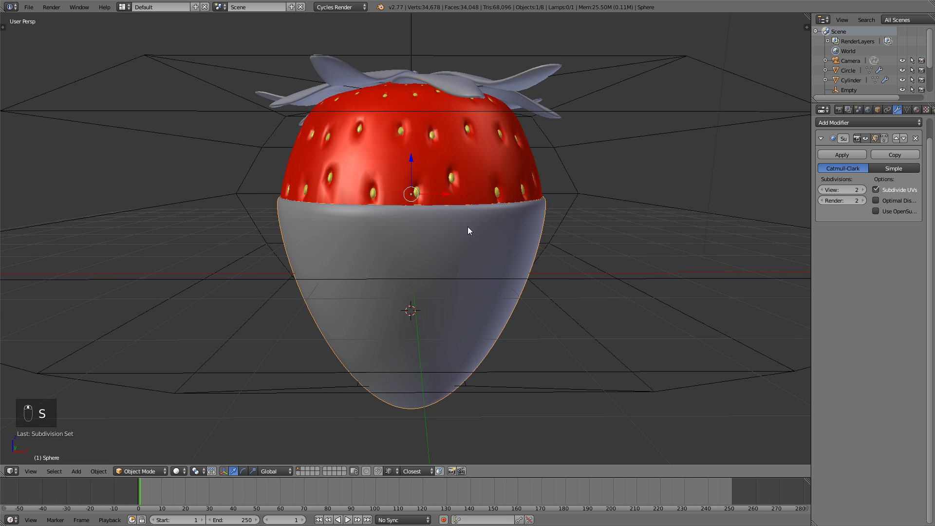
Step: Scale the shell's top edge rings inward against the strawberry for a jagged chocolate line
{"action": "key", "text": "Tab"}
{"action": "key", "text": "a"}
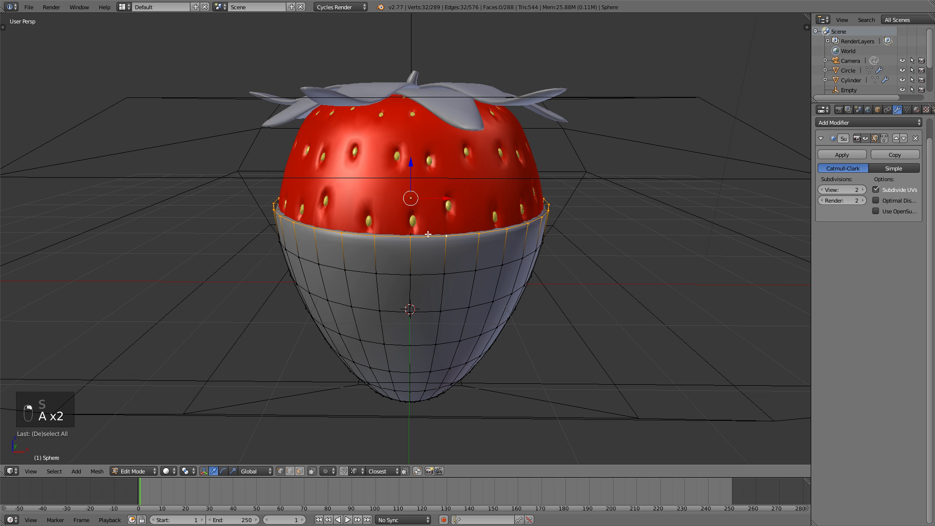
{"action": "key", "text": "ctrl+z"}
{"action": "key", "text": "s"}
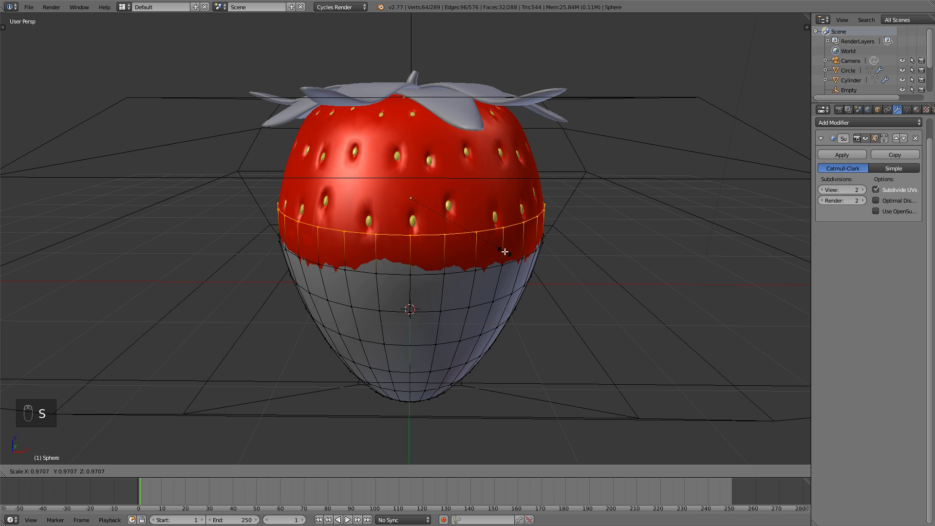
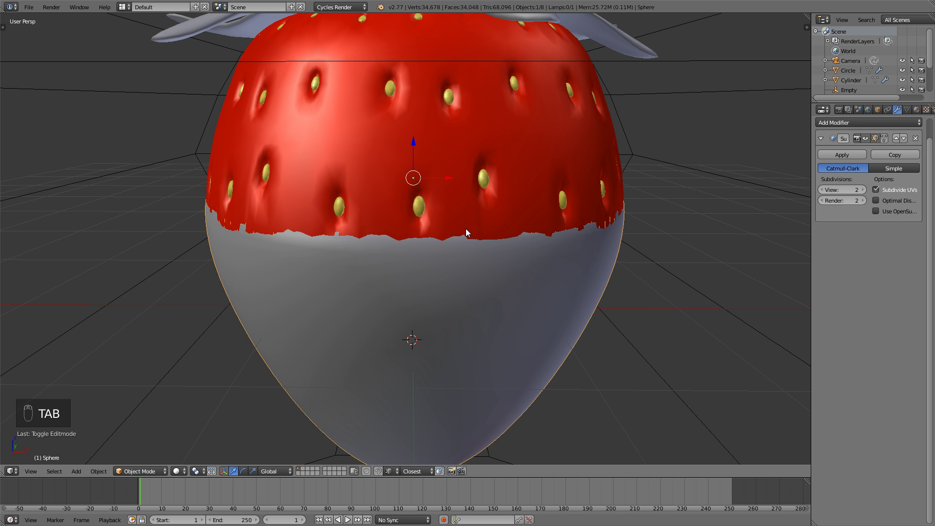
Step: Orbit around the dipped strawberry to inspect the rim and leaf crown
{"action": "middle_click", "coordinate": [400, 252]}
{"action": "key", "text": "a"}
{"action": "left_click_drag", "start_coordinate": [347, 253], "coordinate": [445, 249]}
{"action": "left_click_drag", "start_coordinate": [352, 257], "coordinate": [420, 213]}
{"action": "left_click_drag", "start_coordinate": [420, 213], "coordinate": [441, 273]}
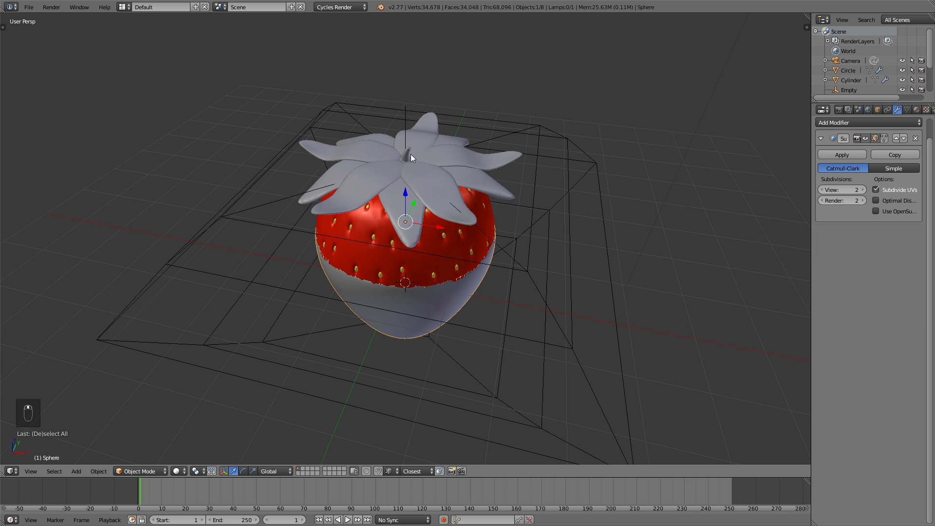
Step: Select all strawberry parts with the Sphere shell active and parent them using Object parenting
{"action": "middle_click", "coordinate": [432, 204]}
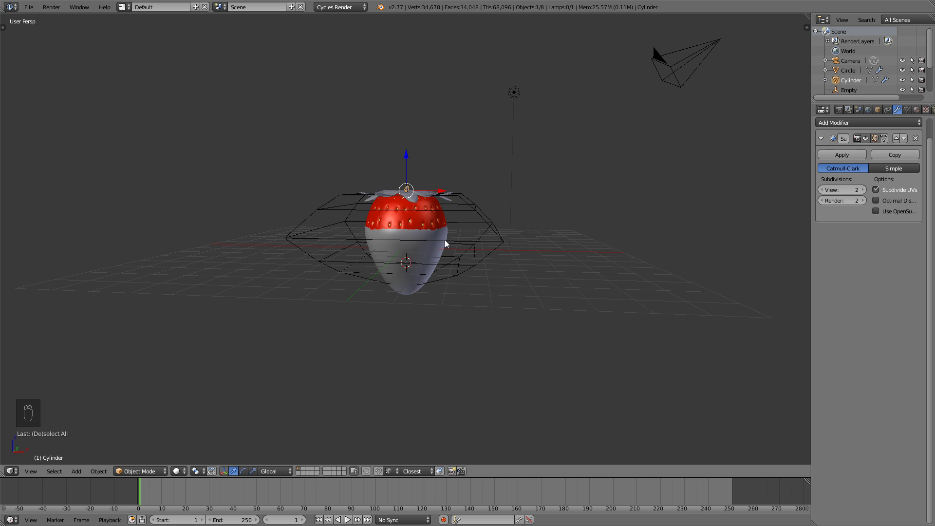
{"action": "key", "text": "a"}
{"action": "left_click_drag", "start_coordinate": [452, 243], "coordinate": [487, 155]}
{"action": "key", "text": "b"}
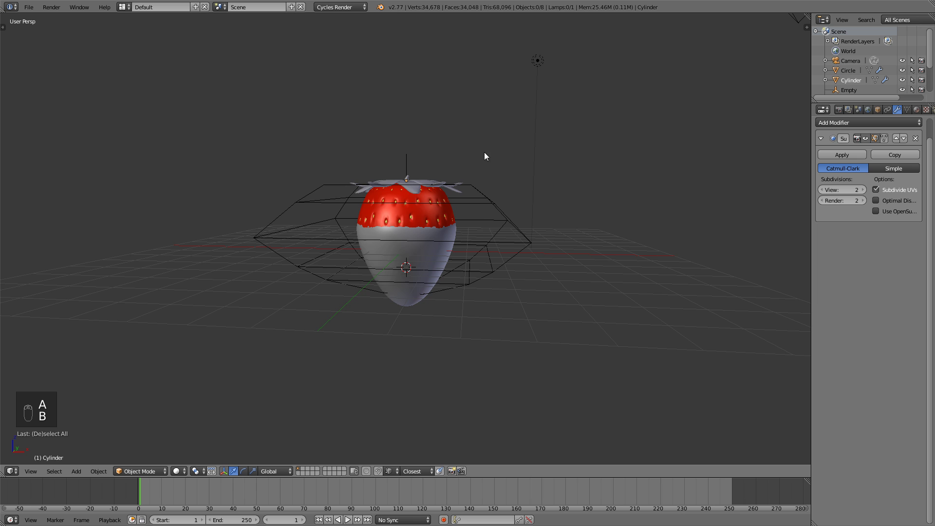
{"action": "key", "text": "g"}
{"action": "left_click_drag", "start_coordinate": [428, 242], "coordinate": [409, 320]}
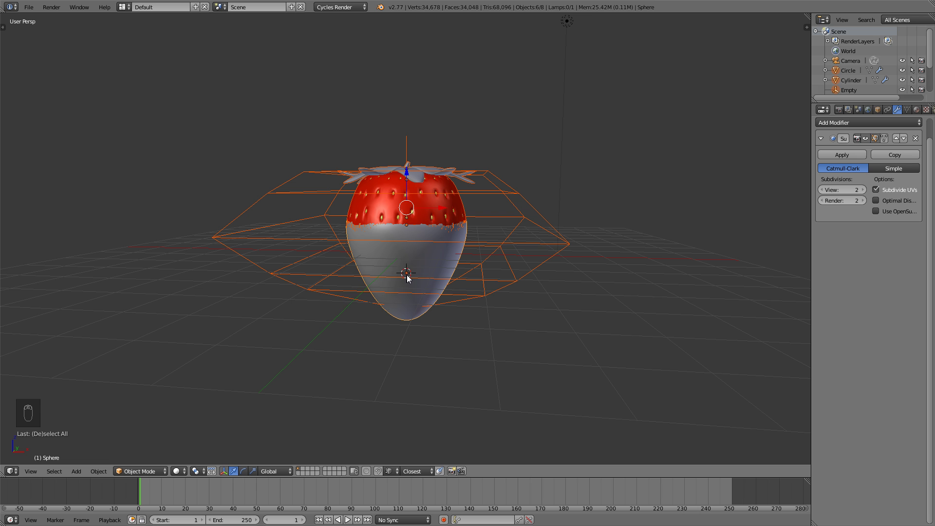
{"action": "key", "text": "ctrl+p"}
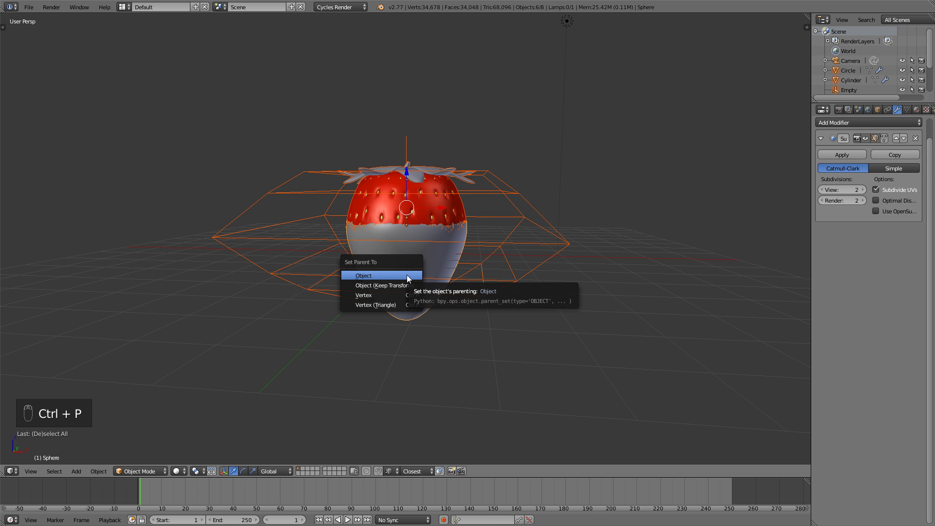
{"action": "left_click_drag", "start_coordinate": [405, 318], "coordinate": [368, 295]}
Step: Move, scale and freely rotate the strawberry to confirm every part follows as one object
{"action": "key", "text": "g"}
{"action": "key", "text": "s"}
{"action": "key", "text": "r"}
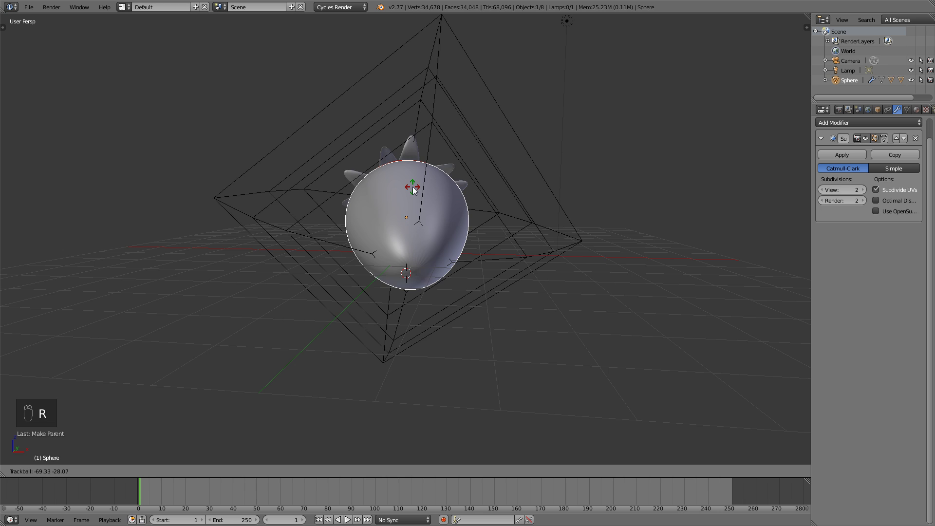
{"action": "left_click_drag", "start_coordinate": [429, 312], "coordinate": [416, 313]}
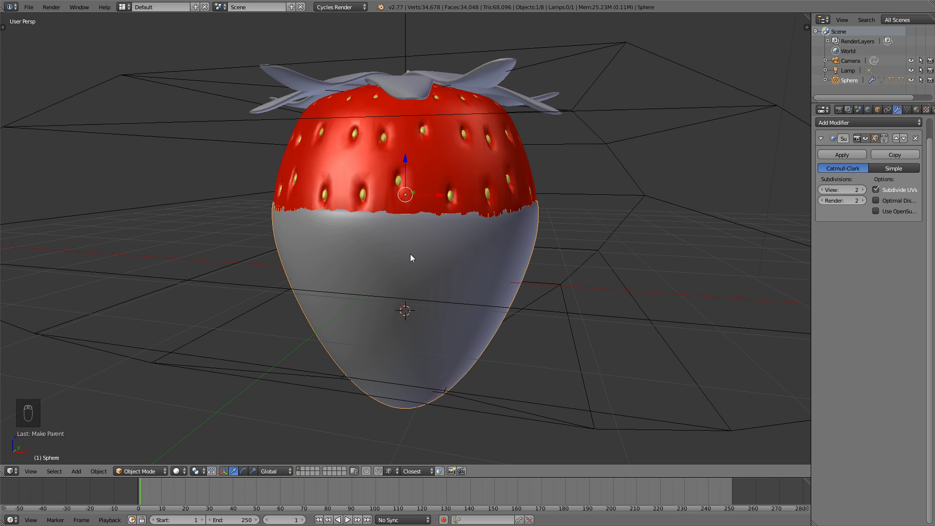